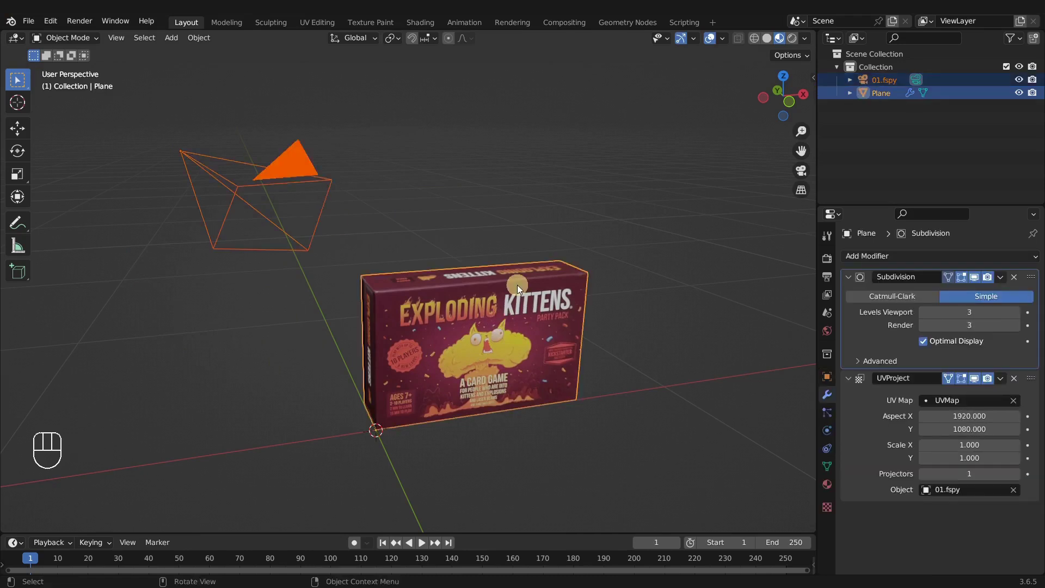
Select only the box in the viewport and show its mesh data properties with the single UVMap
key("g")
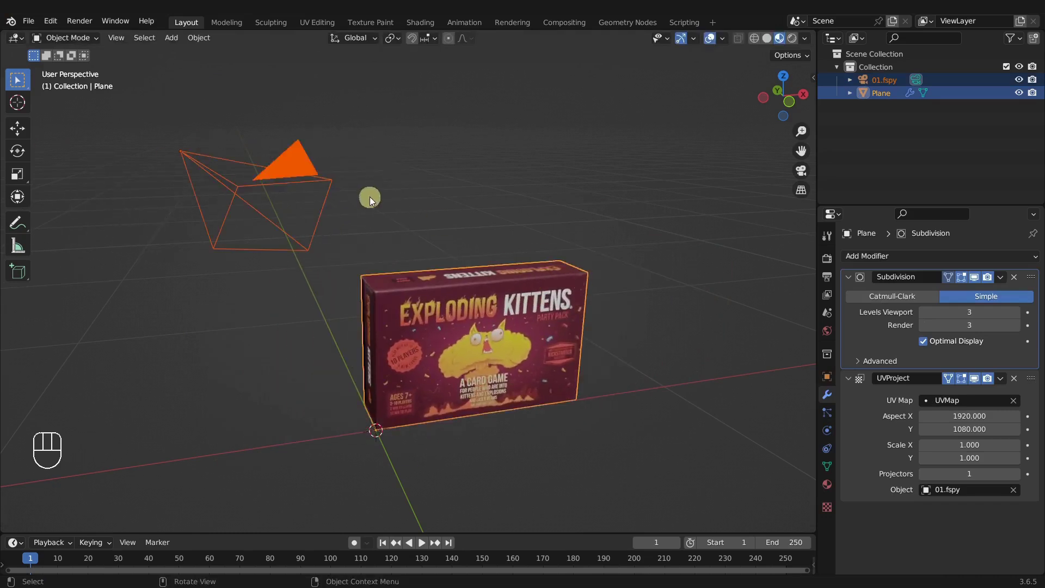
left_click(543, 324)
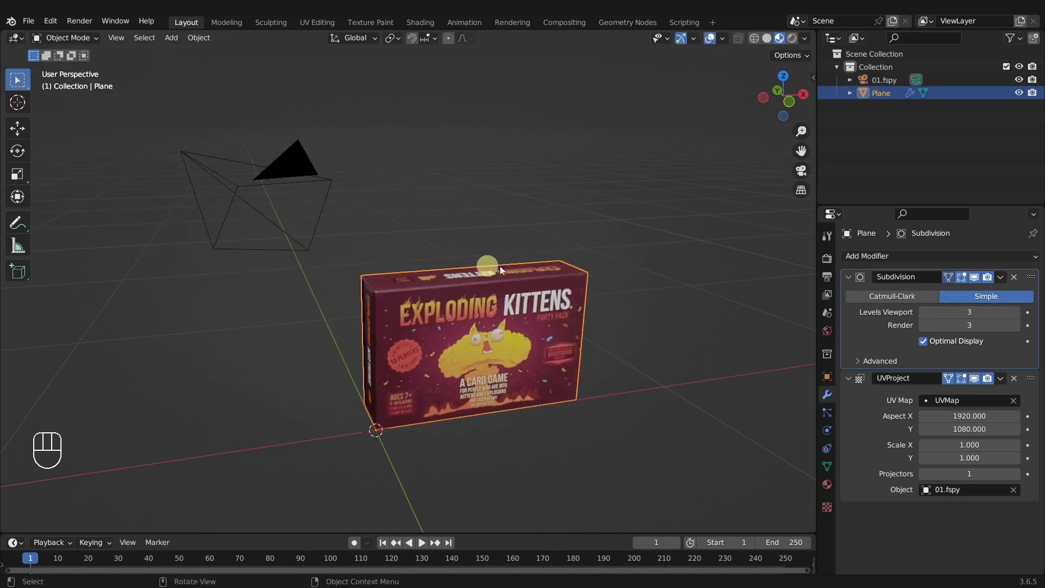
key("g")
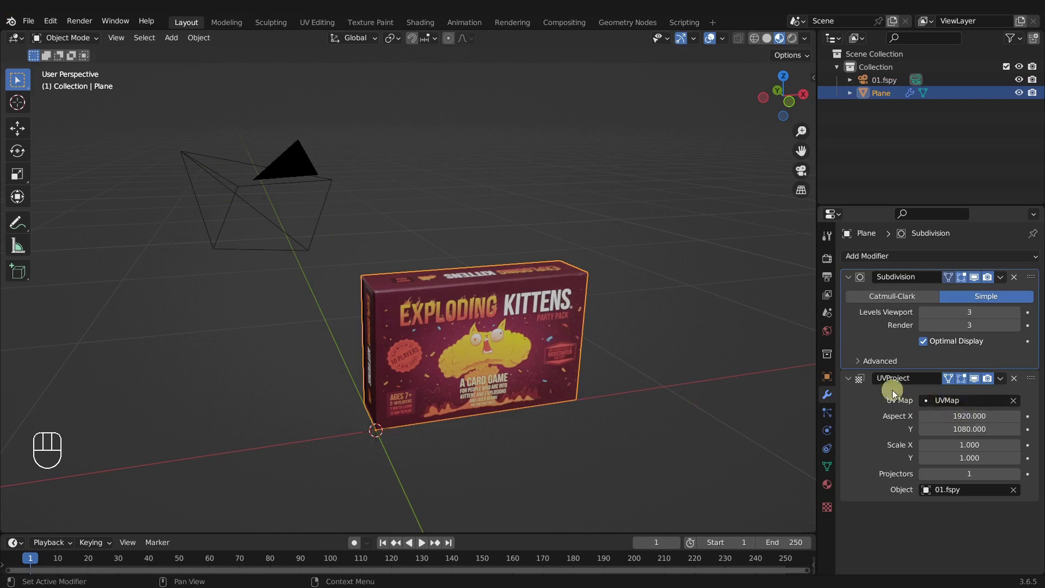
left_click(831, 473)
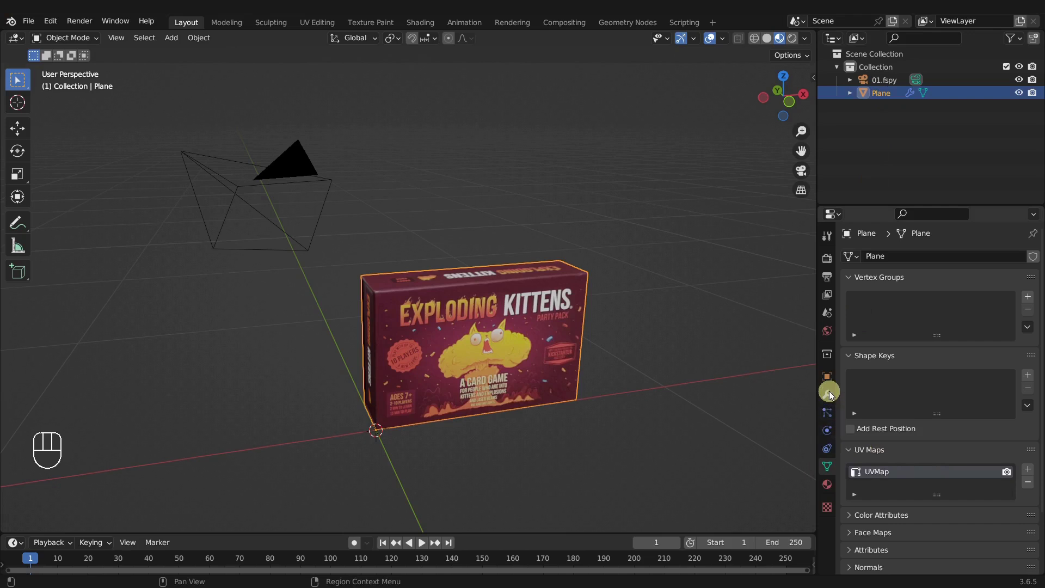
Check the box's modifier stack, then switch to the UV Editing workspace with the box in edit mode
left_click(834, 396)
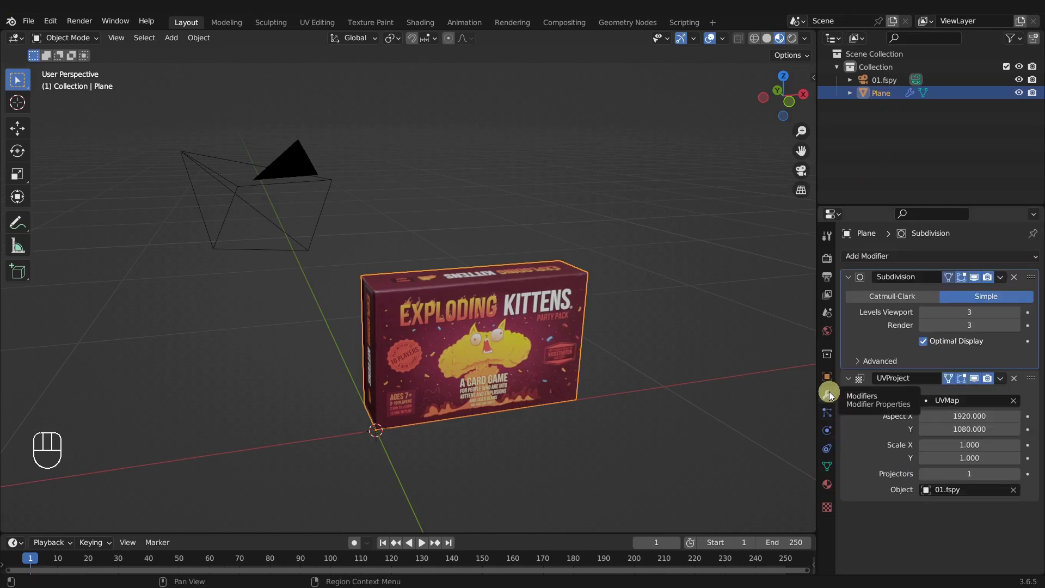
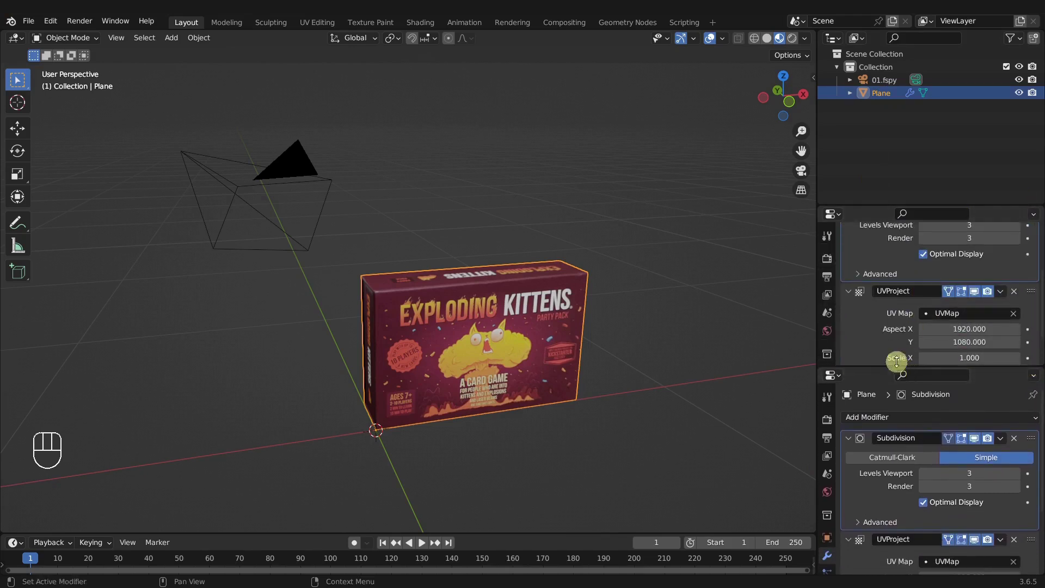
left_click(900, 140)
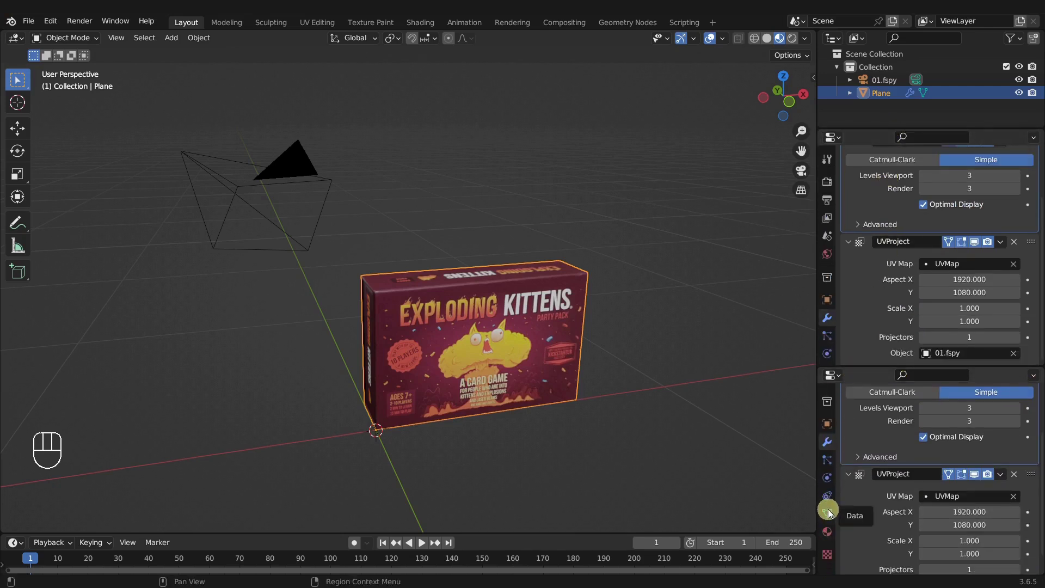
left_click(855, 444)
left_click(856, 464)
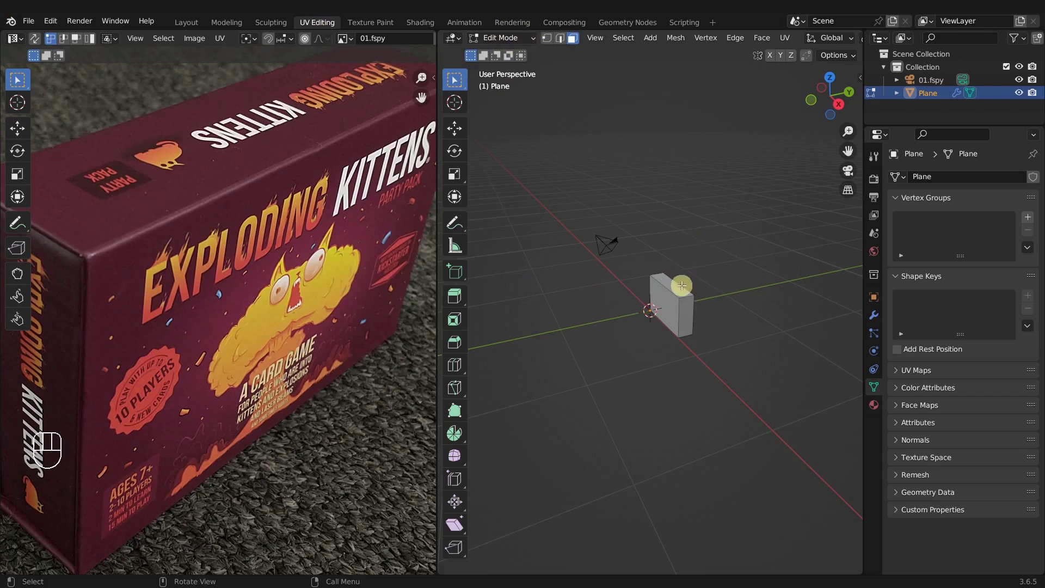
Select all the box's faces and frame the whole box photo in the UV editor
key("a")
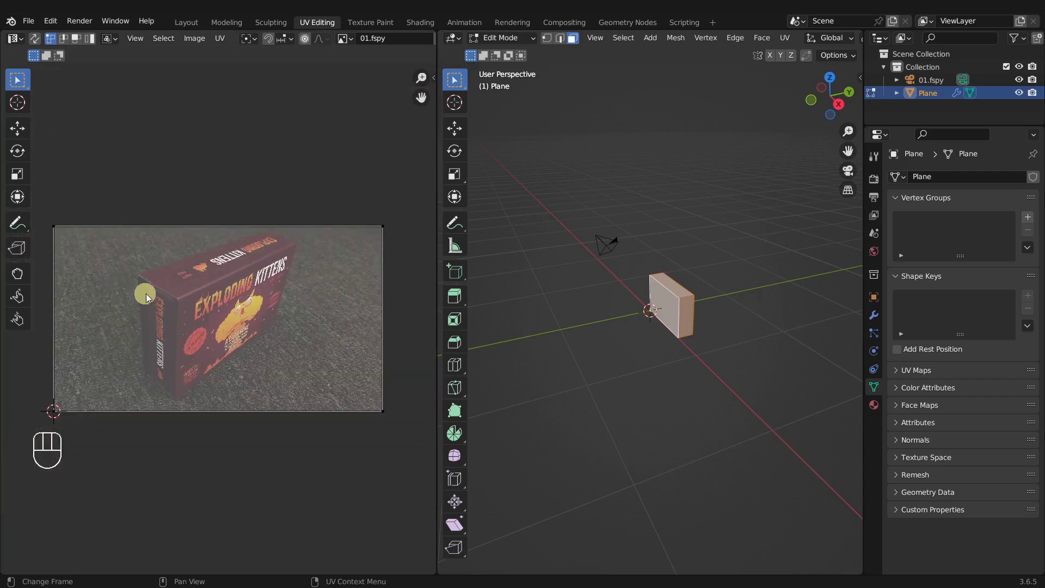
left_click_drag(360, 286, 350, 150)
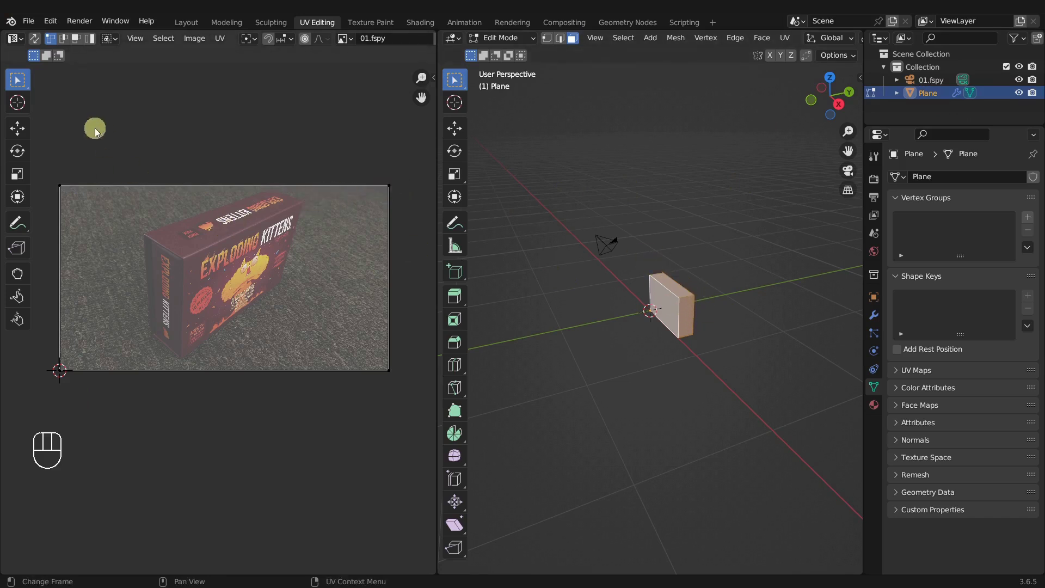
left_click_drag(27, 80, 125, 97)
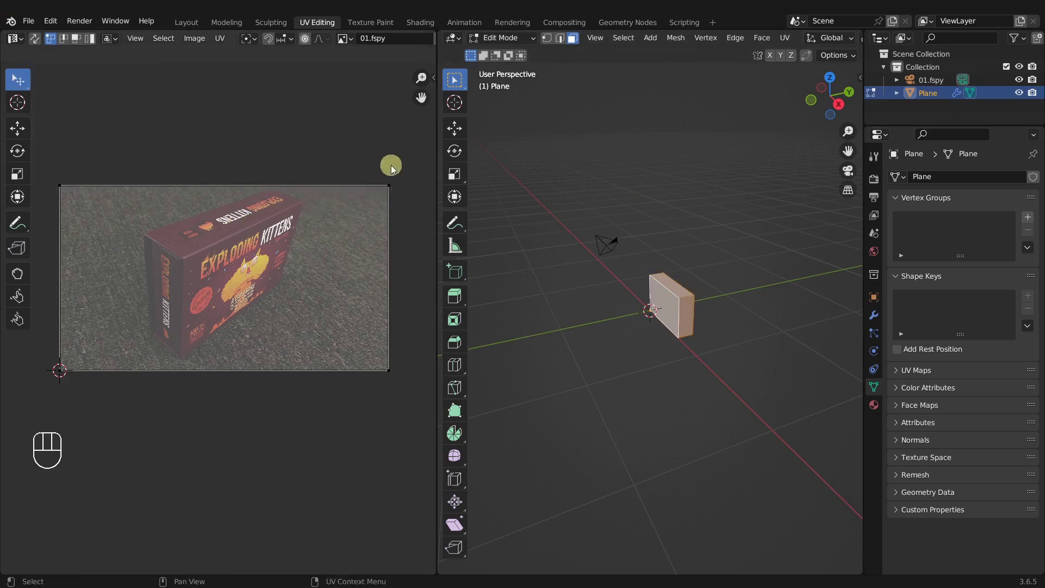
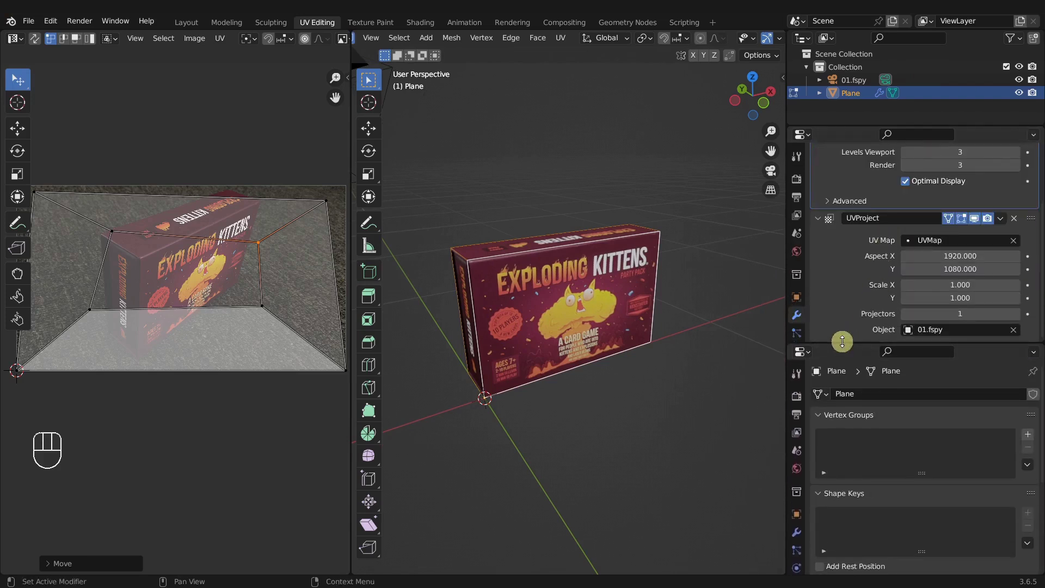
Enlarge the modifier stack and show only the expanded UV Maps section below it
left_click_drag(848, 343, 841, 395)
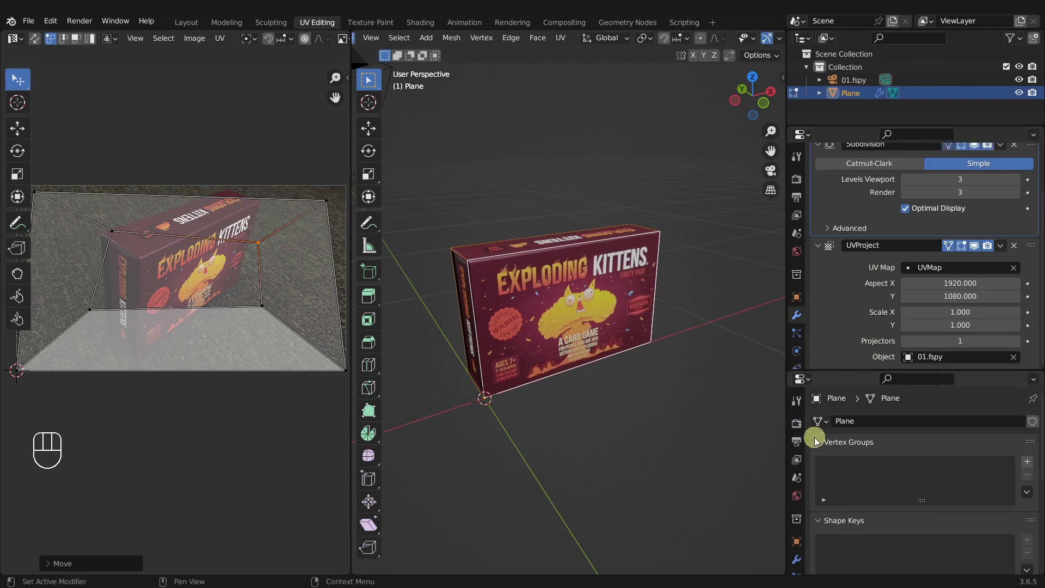
left_click(821, 447)
left_click(821, 464)
left_click(825, 480)
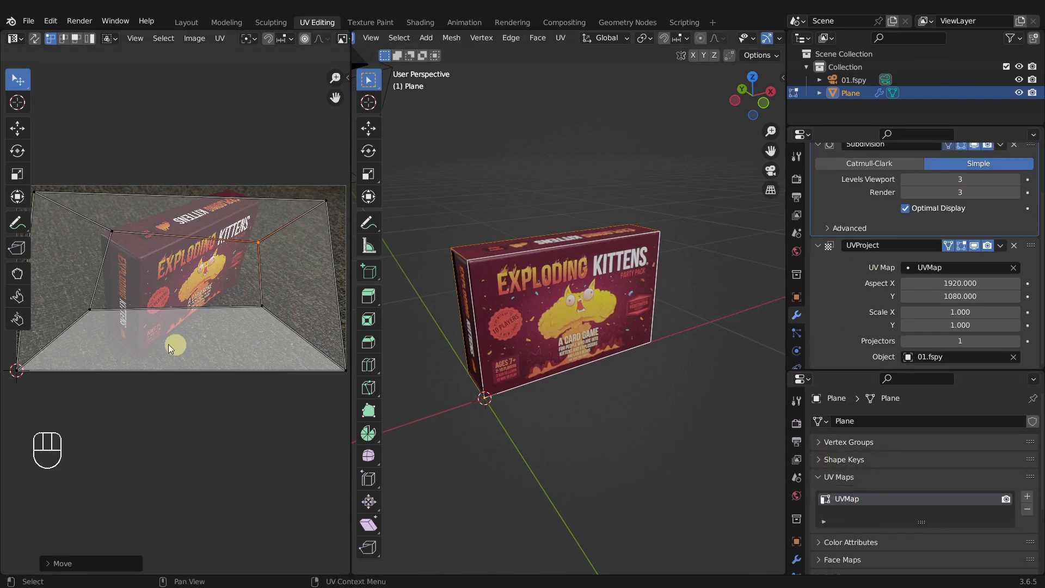
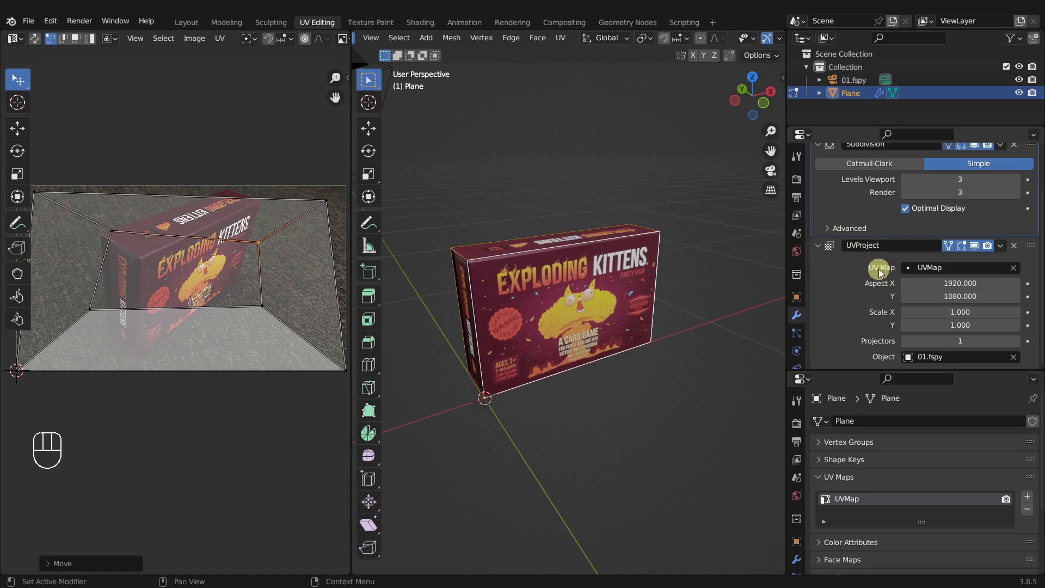
Undo a stray edit repeatedly to restore the box's stretched UVs over the photo
key("t")
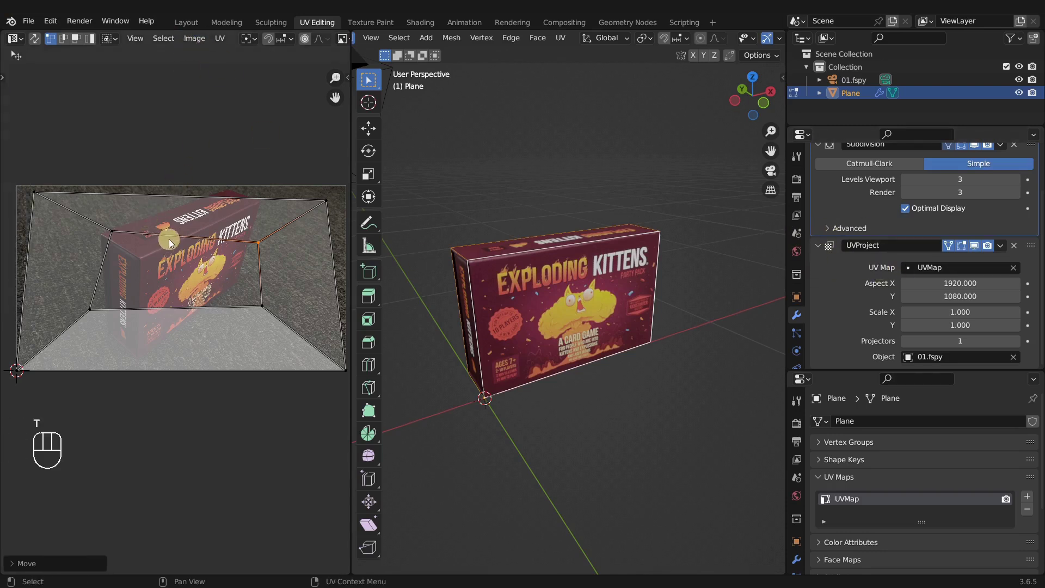
key("ctrl+z")
key("ctrl+z")
key("ctrl+z")
key("ctrl+z")
key("ctrl+z")
key("ctrl+z")
key("ctrl+z")
key("ctrl+z")
key("ctrl+z")
key("ctrl+z")
key("ctrl+z")
key("ctrl+z")
key("ctrl+z")
key("ctrl+z")
key("ctrl+z")
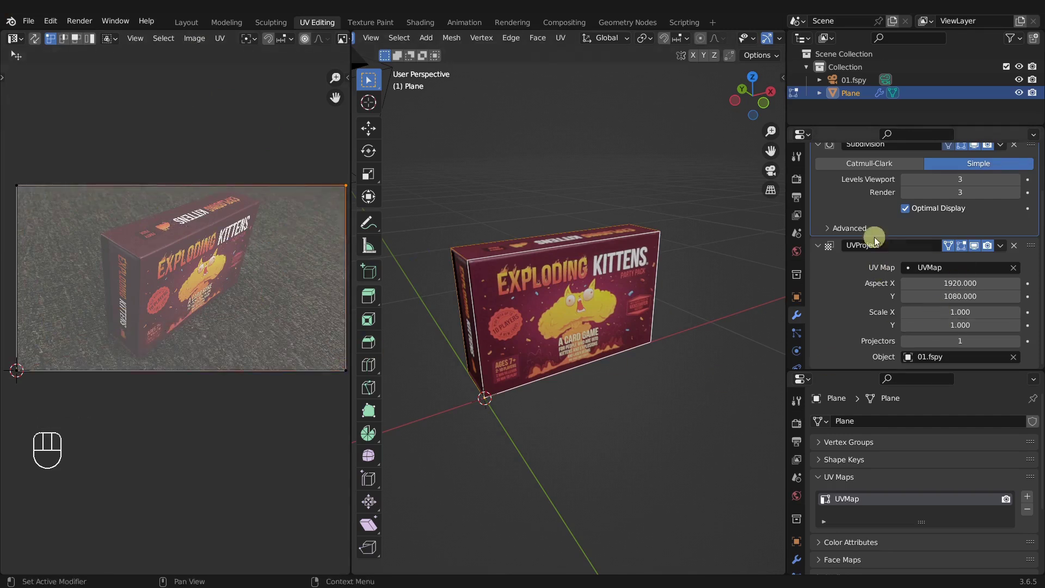
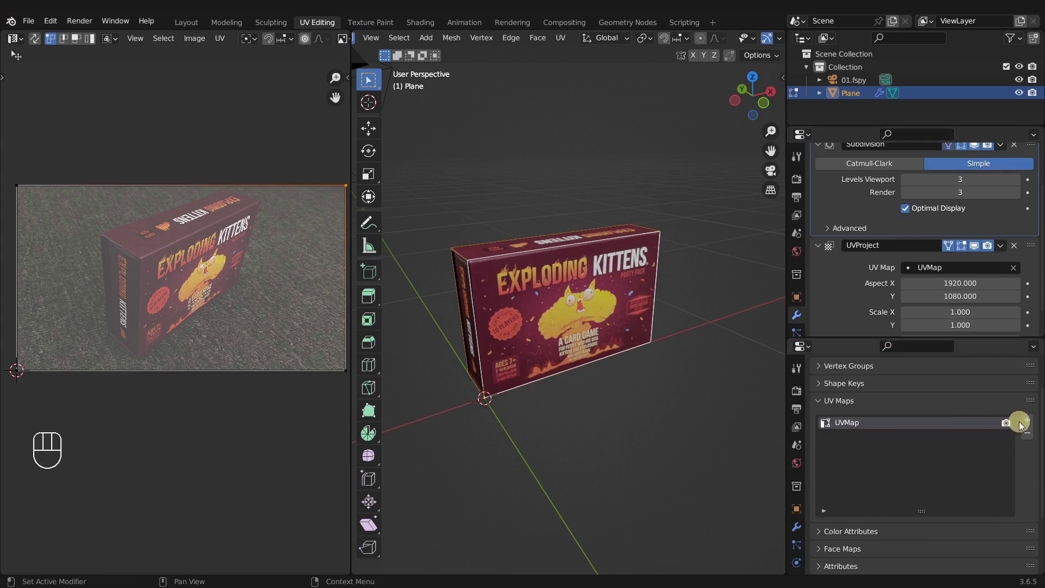
Add a second UV map named UVMap_Mod and rename the original to UVMap_Orig
left_click(1031, 424)
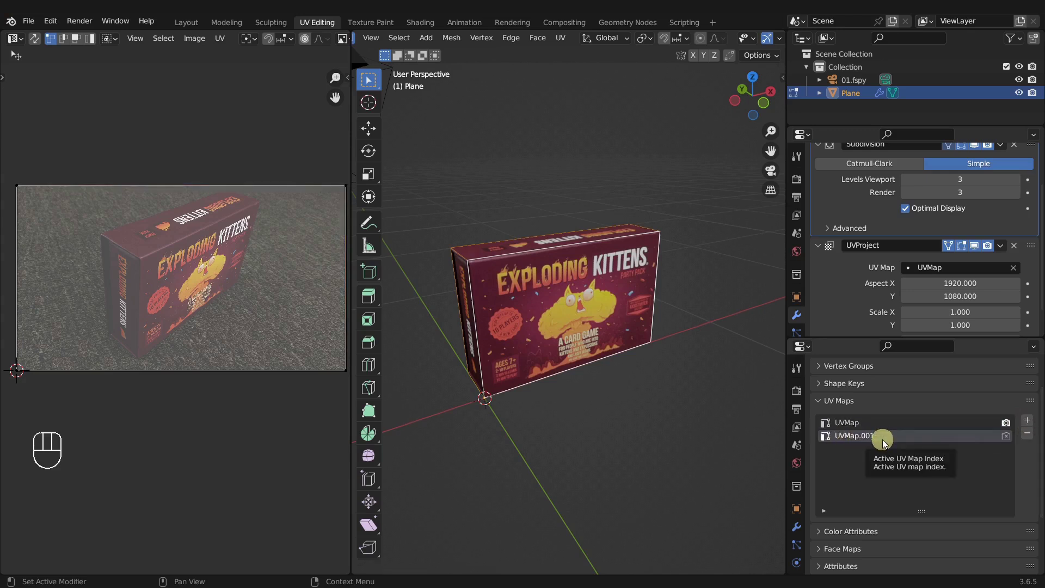
double_click(884, 443)
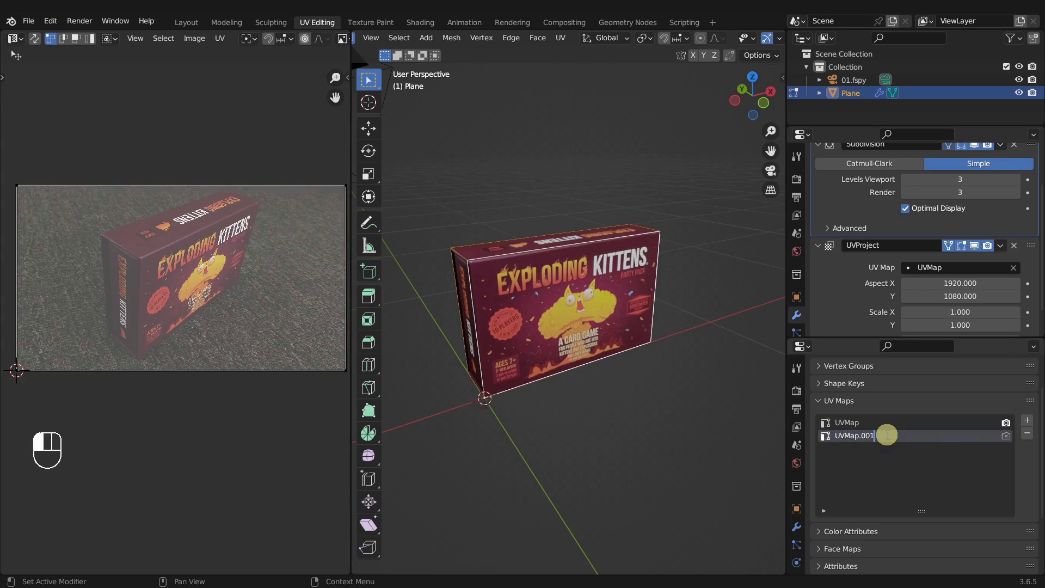
key("BackSpace")
left_click(886, 437)
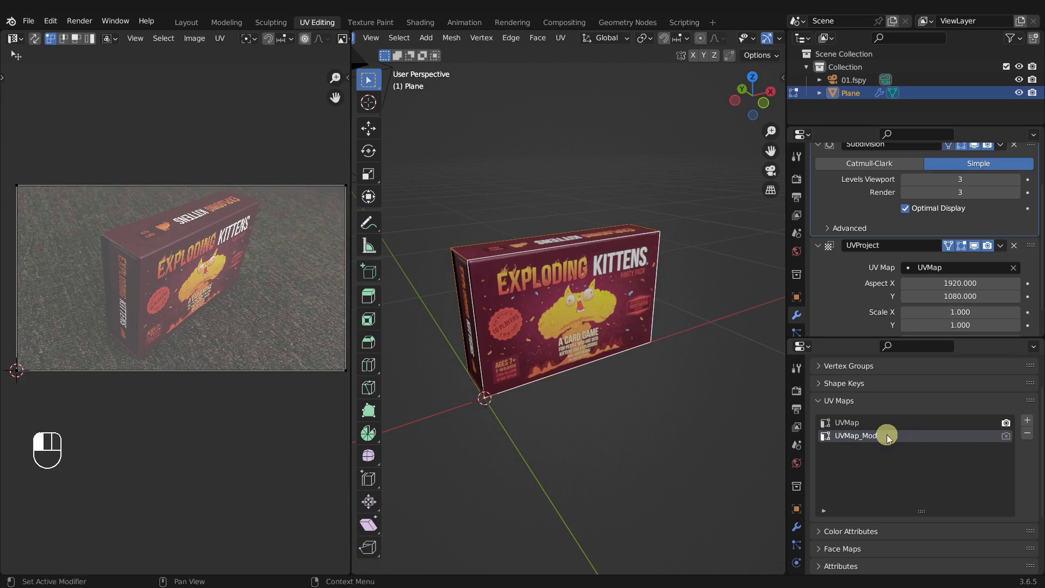
double_click(875, 426)
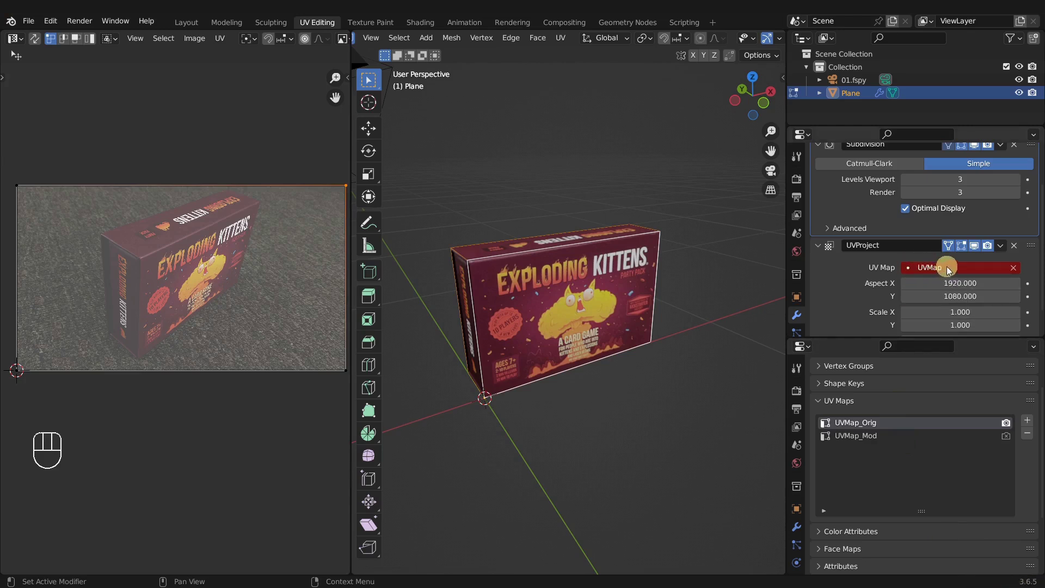
Set the UV Project modifier's UV Map to UVMap_Mod and return the box to edit mode
left_click_drag(946, 269, 948, 303)
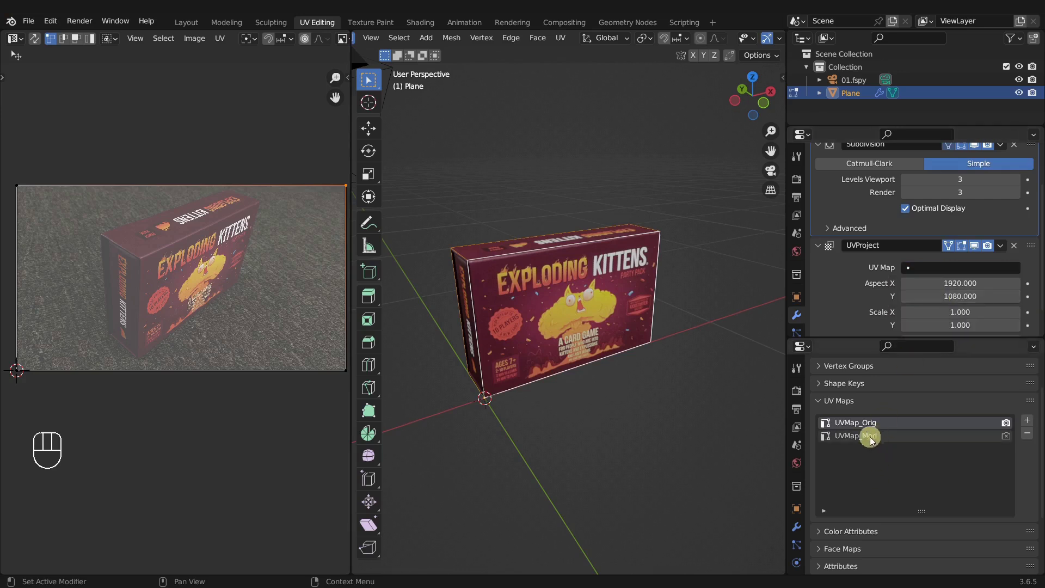
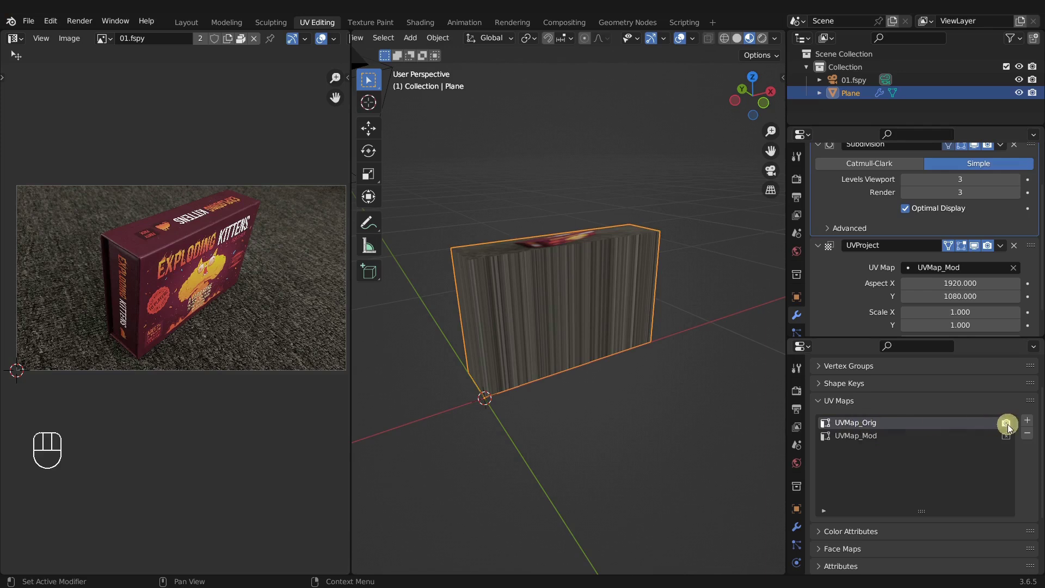
key("Tab")
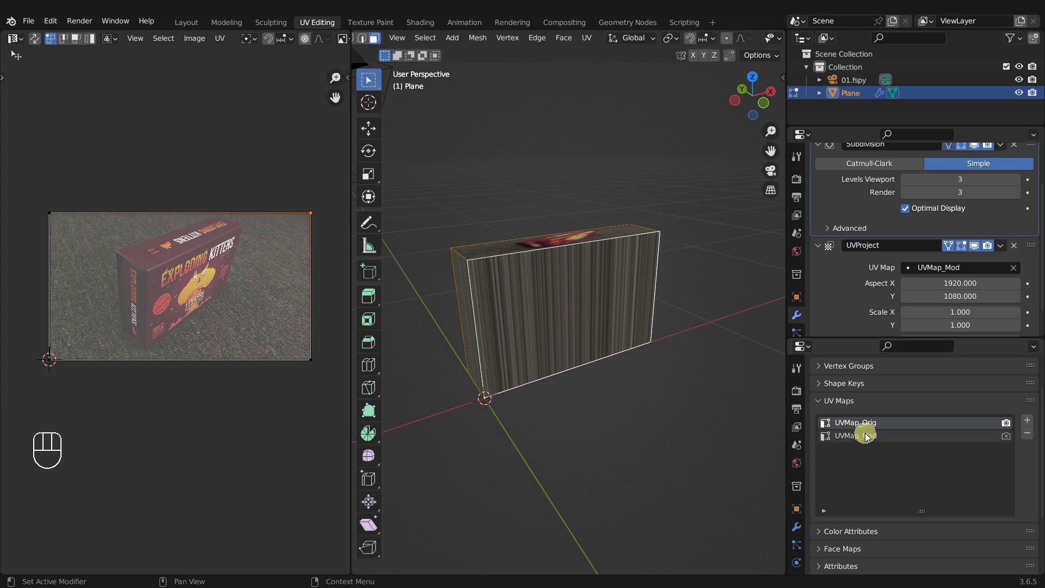
Make UVMap_Mod the active and render UV map so the box artwork shows cleanly
left_click(870, 439)
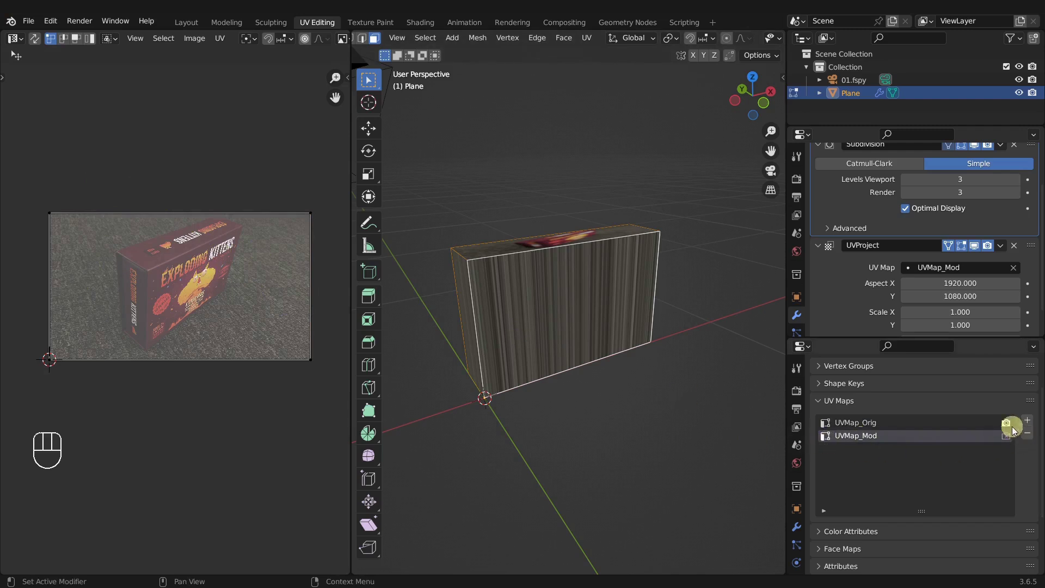
left_click(1013, 441)
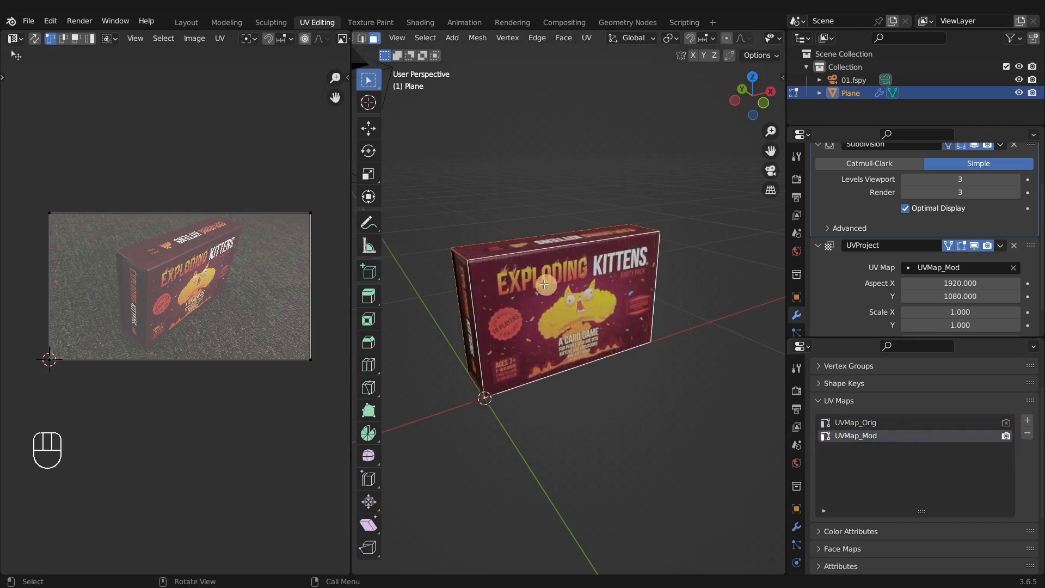
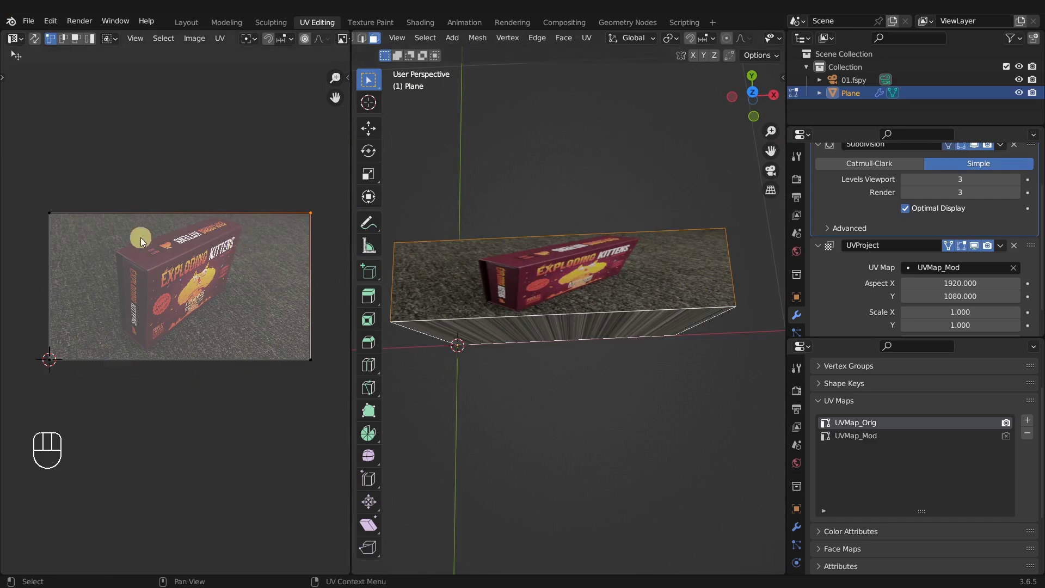
Drag three UV corners toward the pictured box, then undo all the trial moves
left_click_drag(313, 219, 264, 242)
left_click_drag(56, 219, 84, 235)
left_click_drag(54, 218, 150, 255)
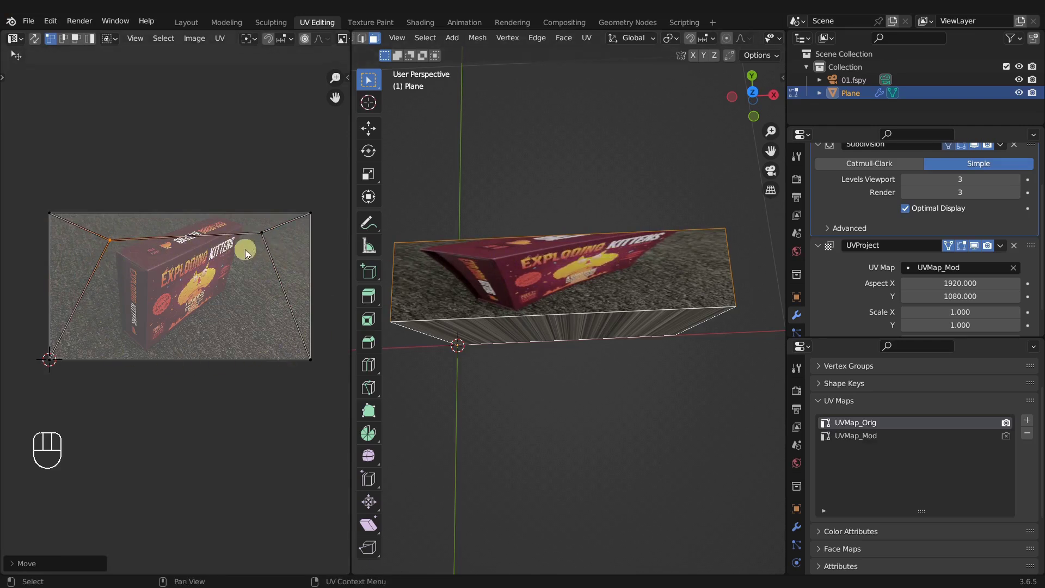
key("ctrl+z")
key("ctrl+z")
key("ctrl+z")
key("ctrl+z")
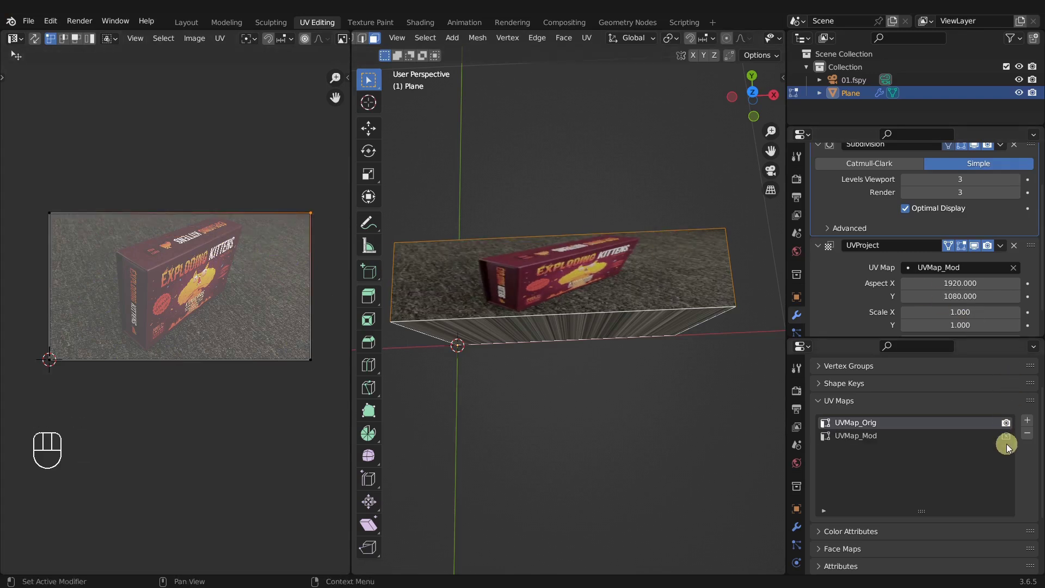
Toggle between UVMap_Orig and UVMap_Mod to compare textures, leaving UVMap_Mod active for render and editing
left_click(1011, 441)
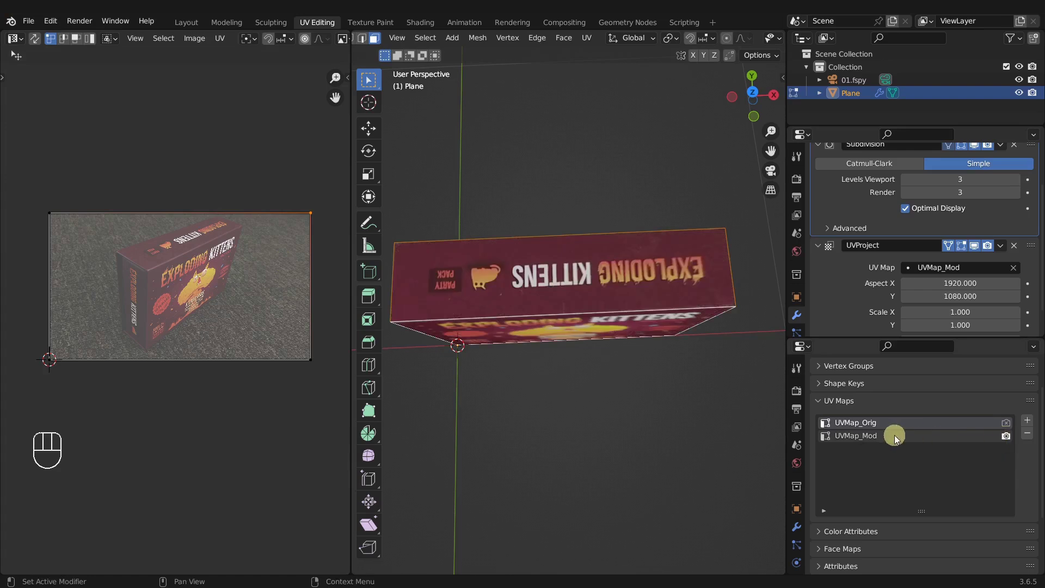
left_click(880, 441)
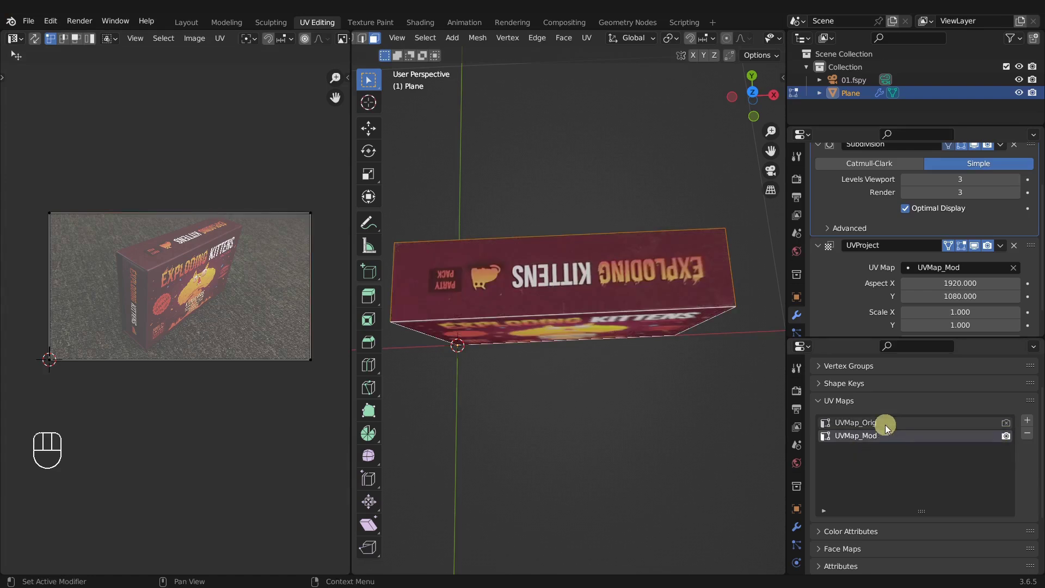
left_click(890, 430)
left_click(891, 439)
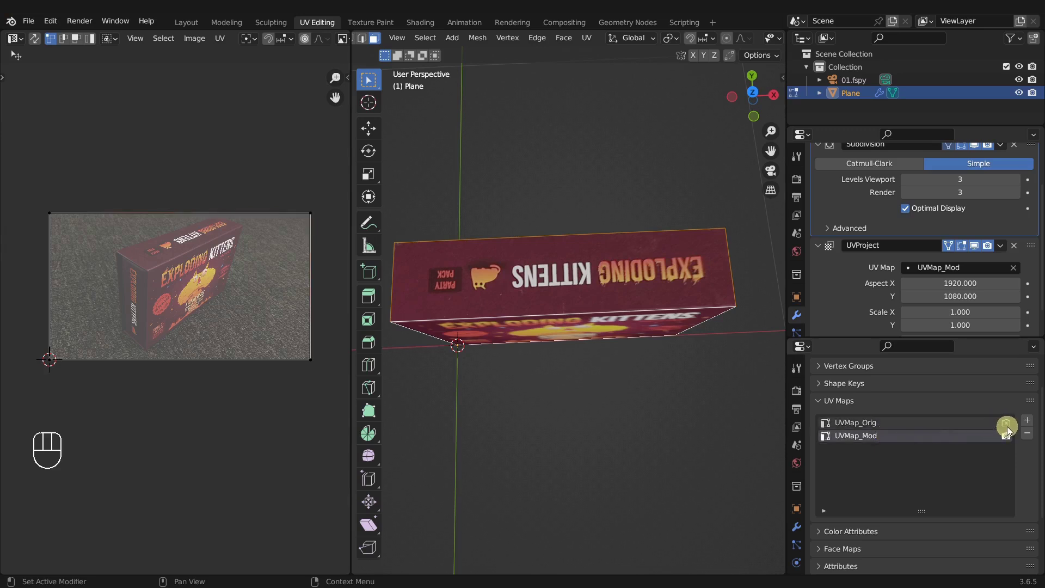
left_click(1012, 427)
left_click(1010, 439)
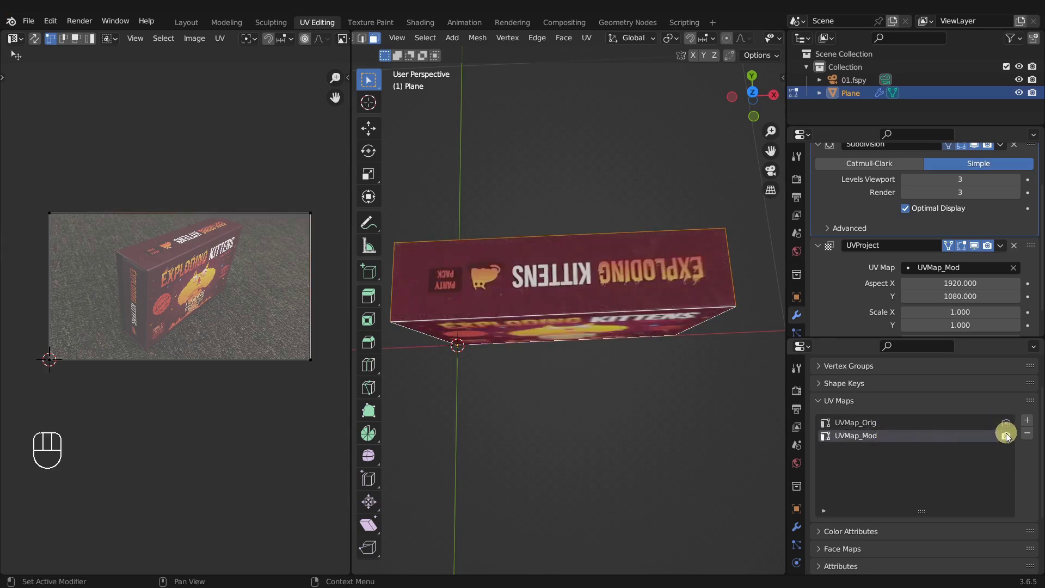
left_click(1010, 427)
left_click(1011, 438)
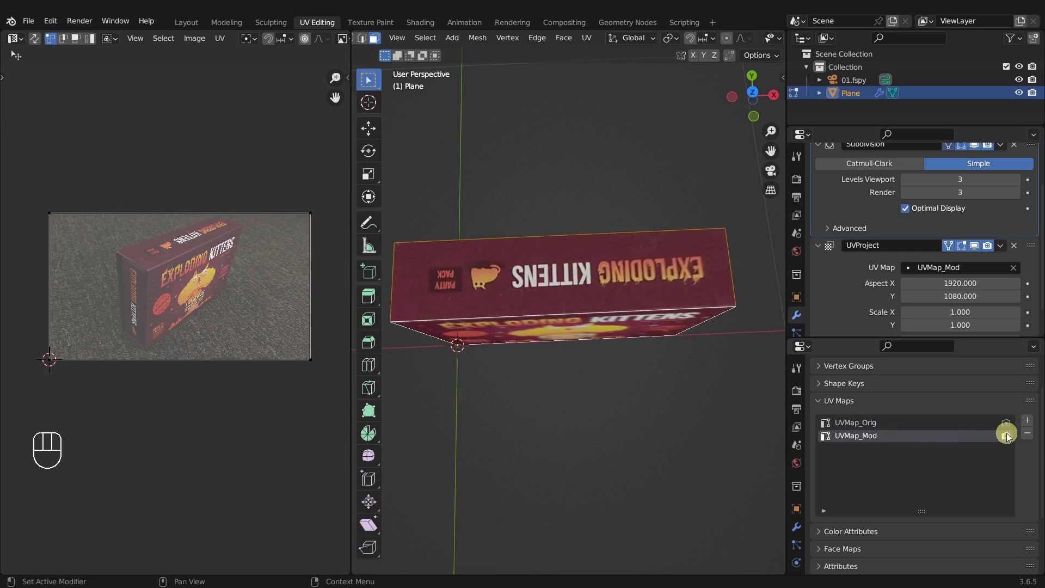
left_click(901, 427)
left_click(896, 440)
left_click(895, 427)
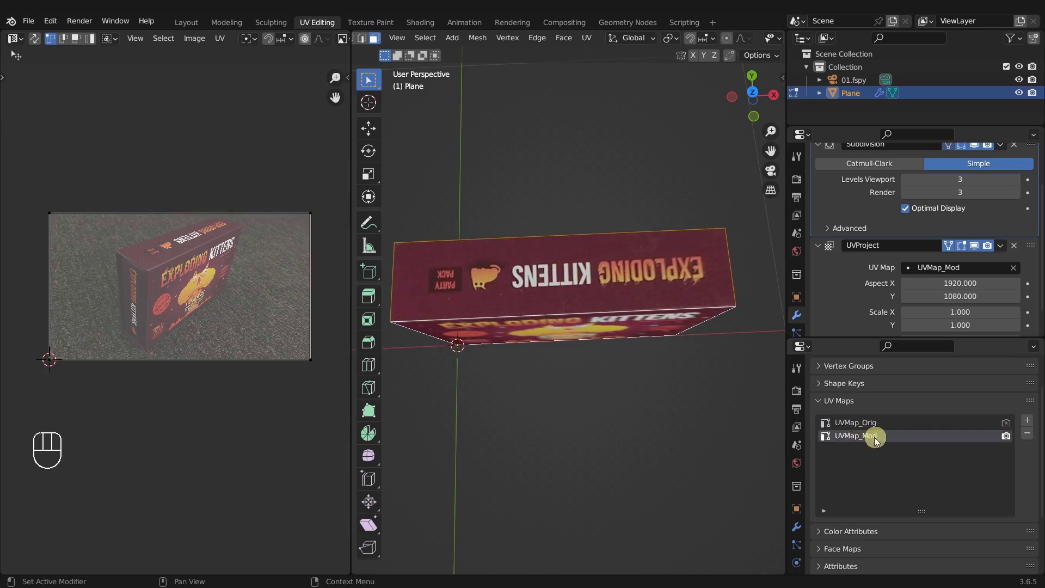
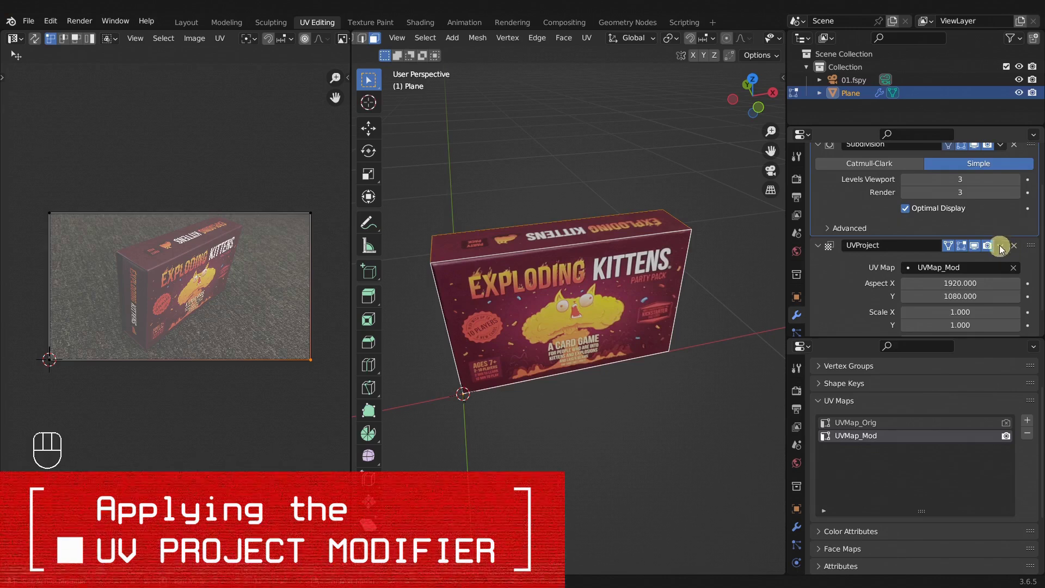
Apply the UV Project modifier in object mode so the projection is baked into the UVs, then resume editing
left_click_drag(1005, 249, 765, 239)
key("Tab")
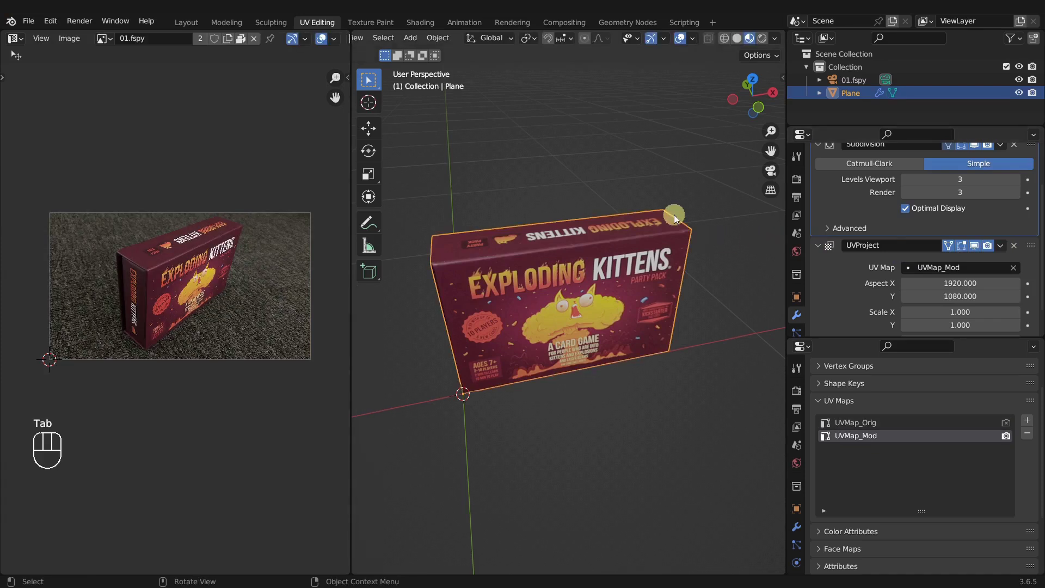
left_click_drag(1009, 250, 984, 263)
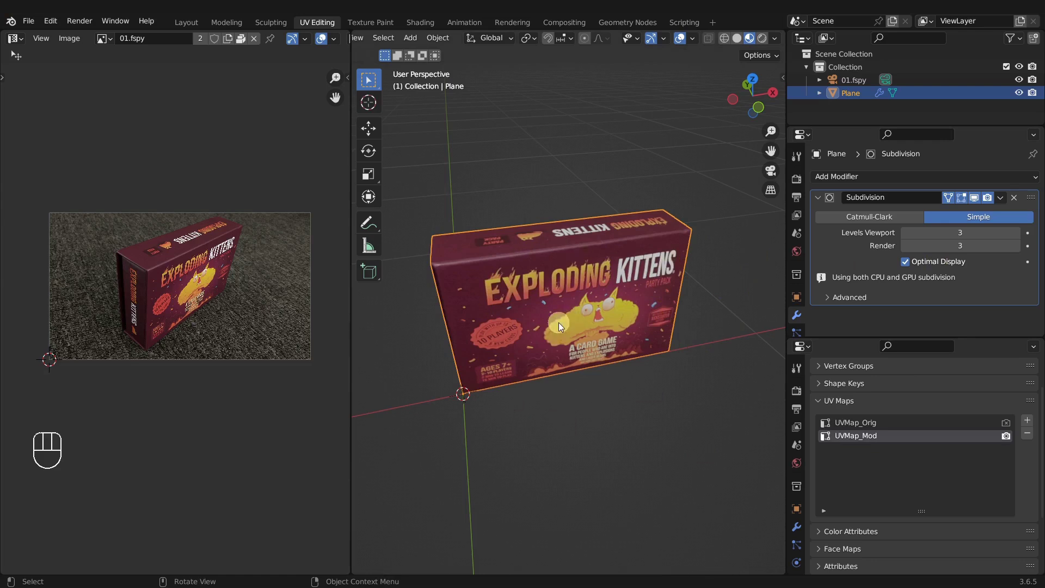
key("Tab")
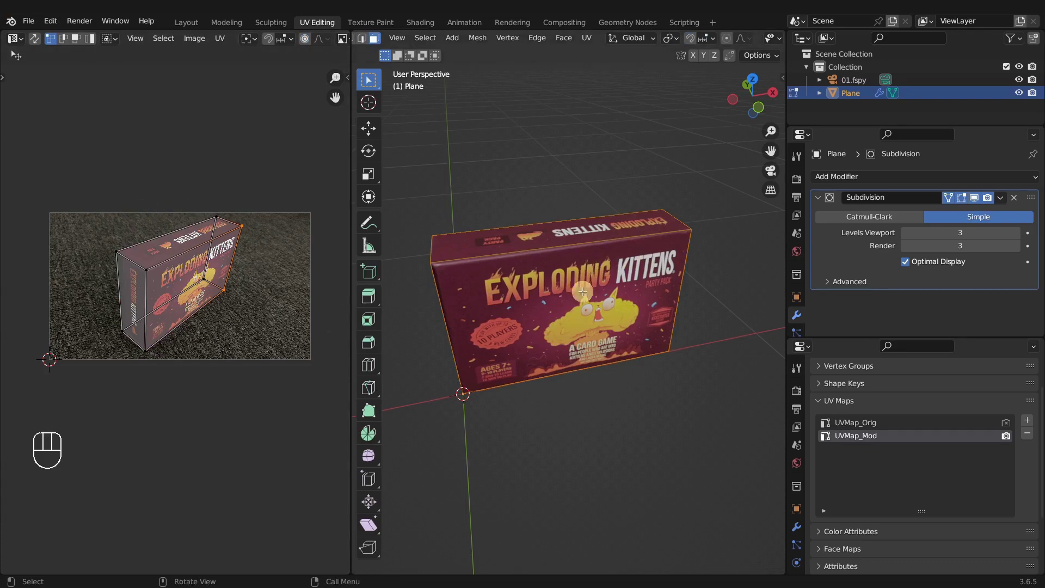
key("a")
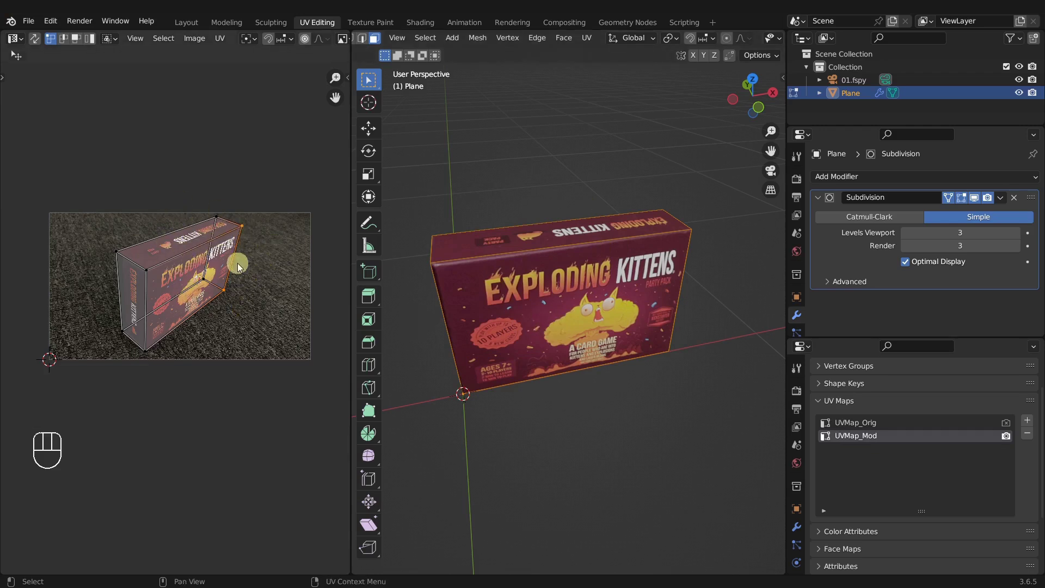
key("a")
key("a")
key("a")
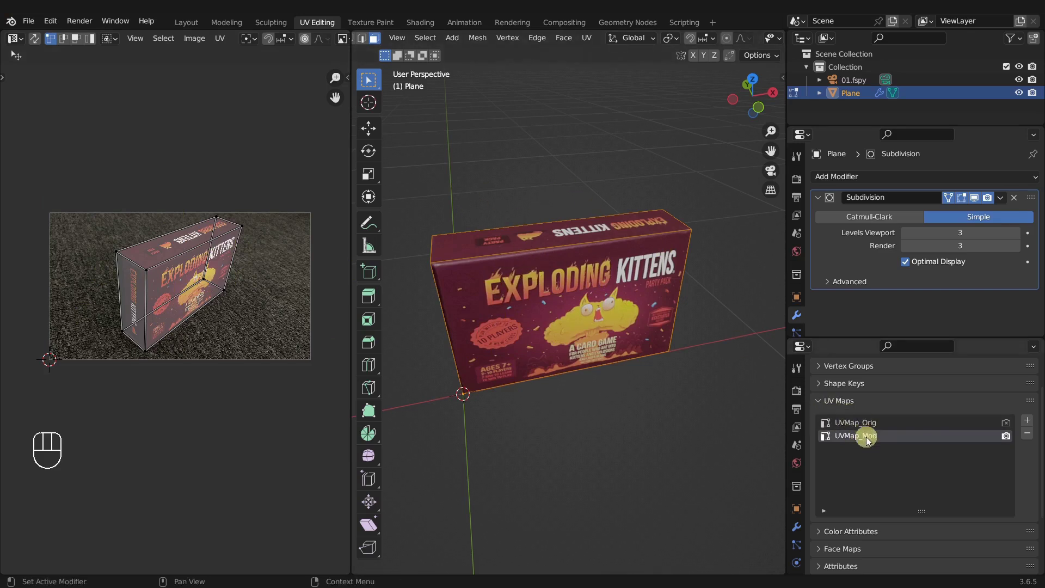
left_click(870, 429)
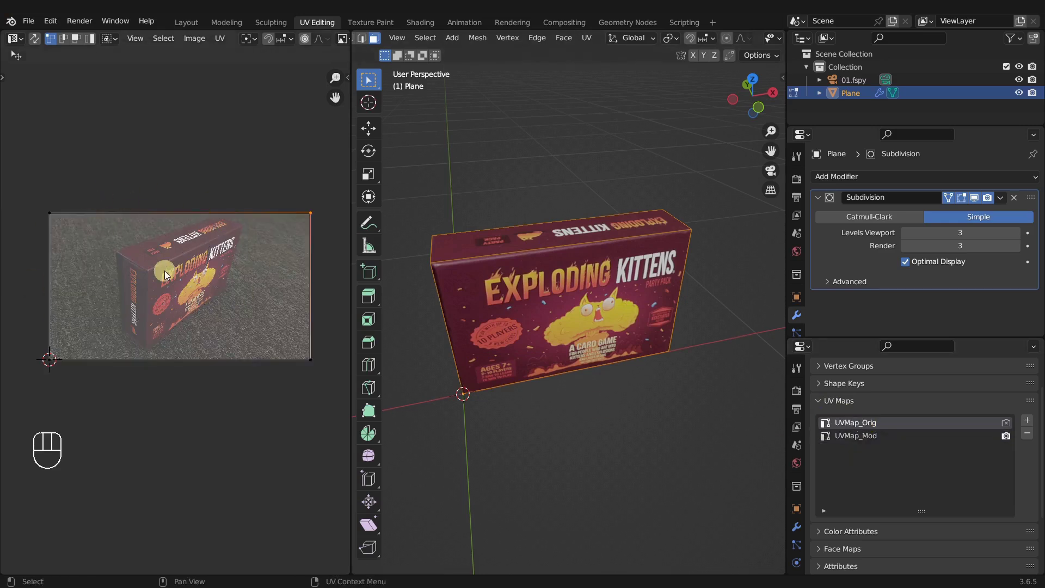
key("a")
key("a")
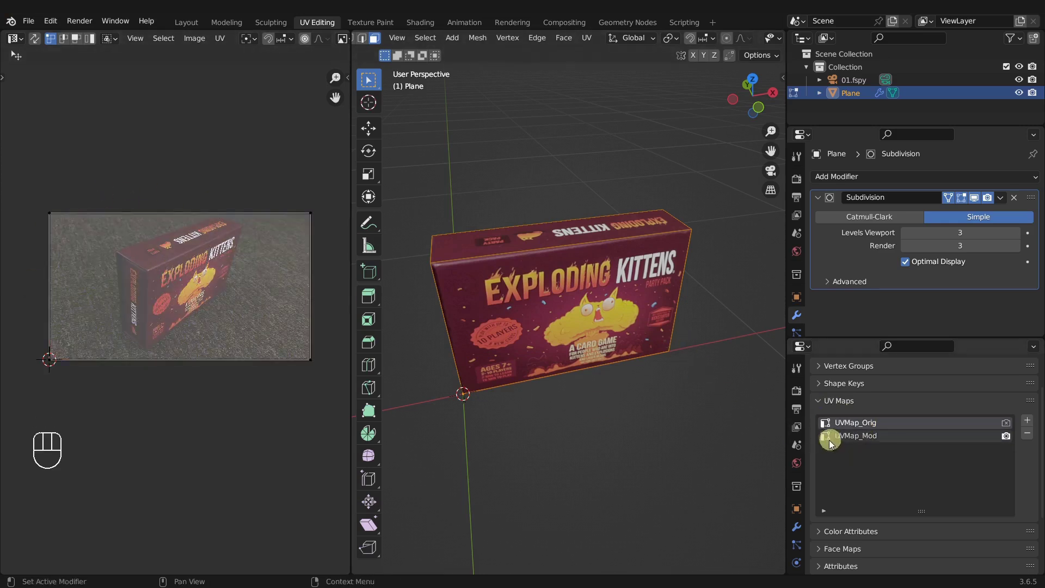
left_click(852, 440)
left_click(857, 426)
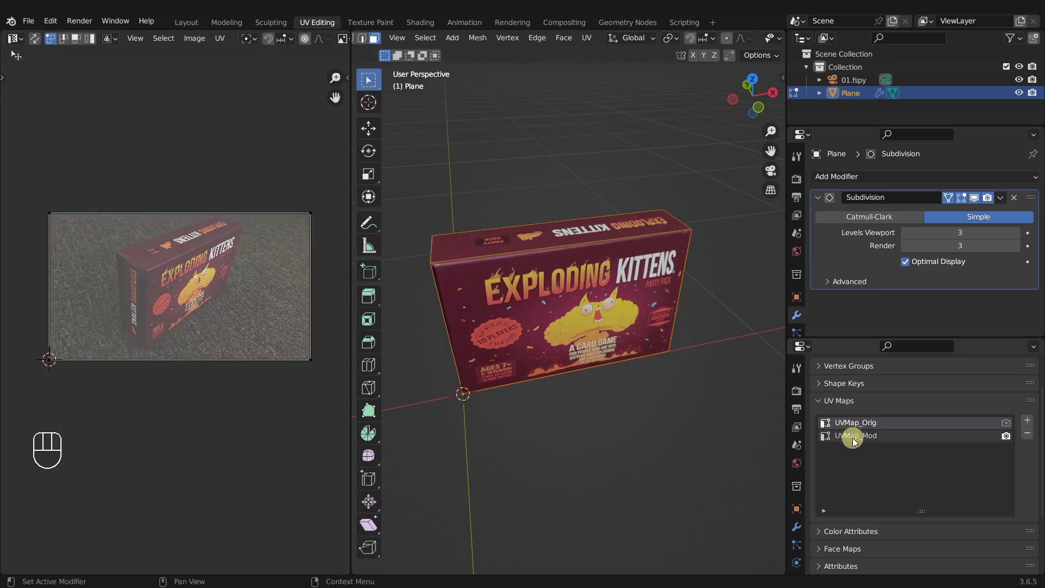
left_click(856, 425)
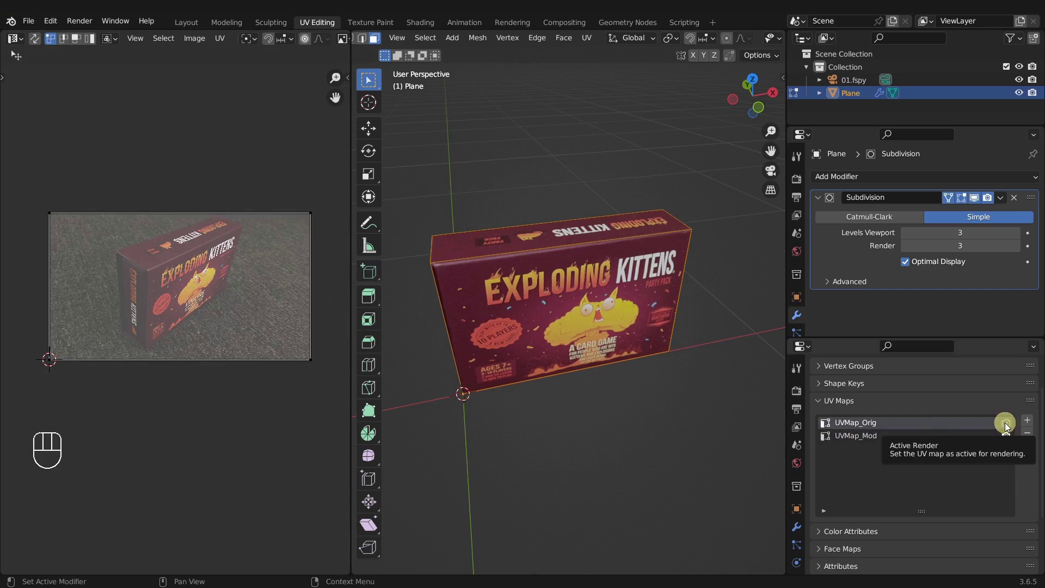
left_click(1009, 428)
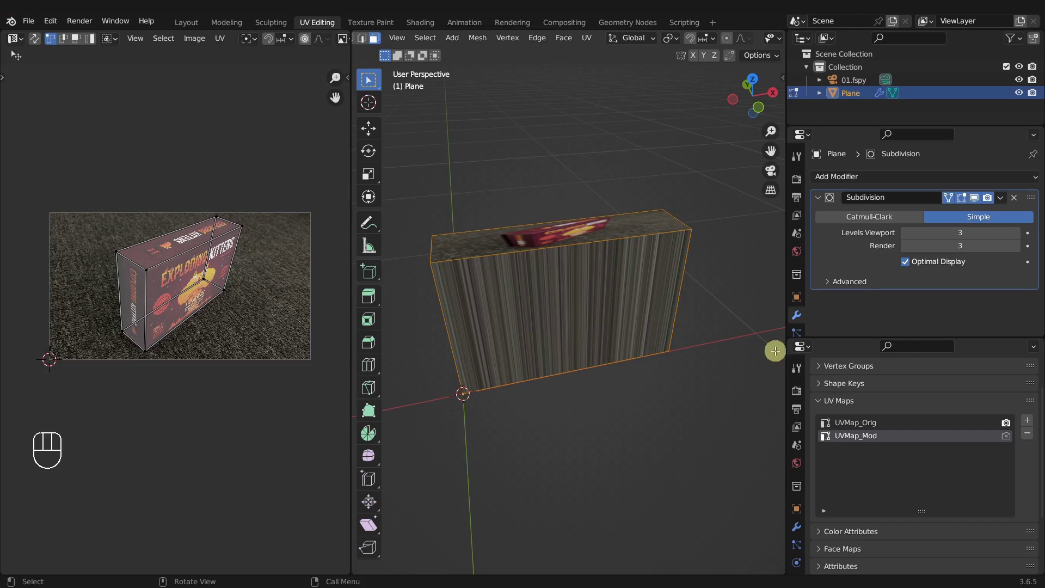
left_click(1012, 440)
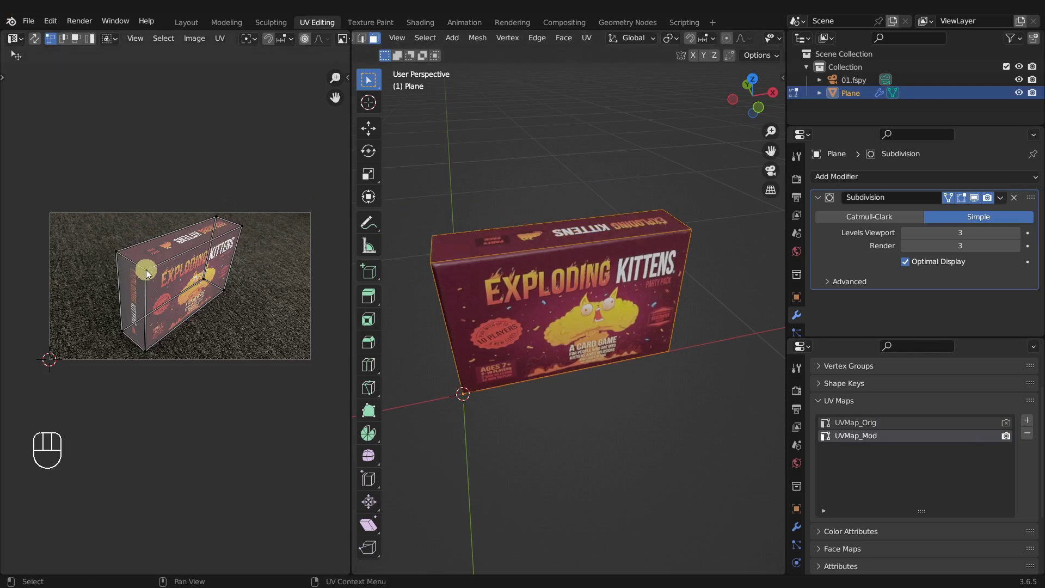
Try moving a projected UV corner, cancel it, and leave the box in object mode unchanged
left_click(152, 273)
key("g")
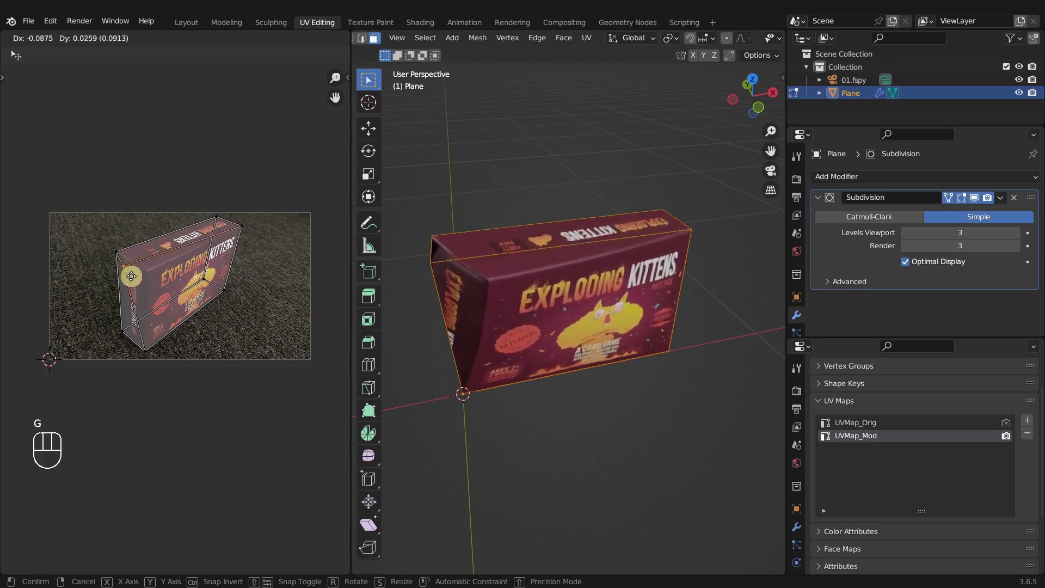
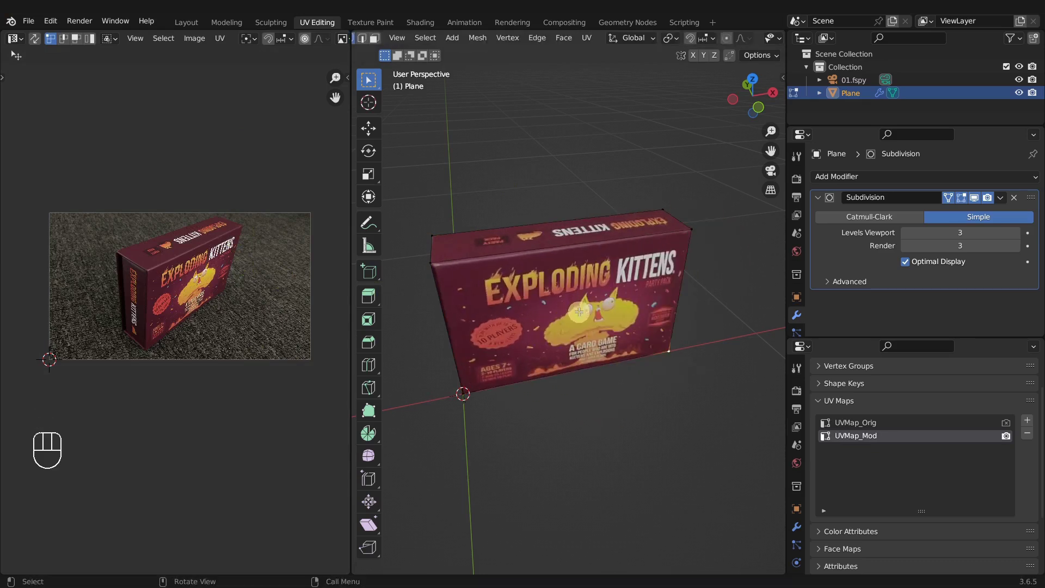
key("Tab")
Inspect the textured box from a few angles, then enter Edit Mode on it with UVMap_Mod active
left_click_drag(625, 292, 609, 273)
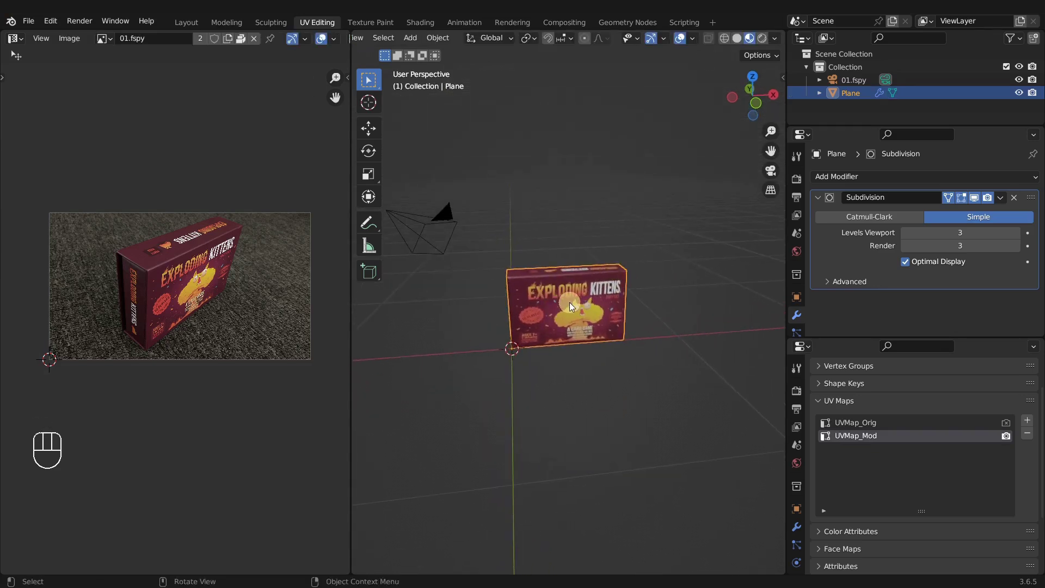
key("g")
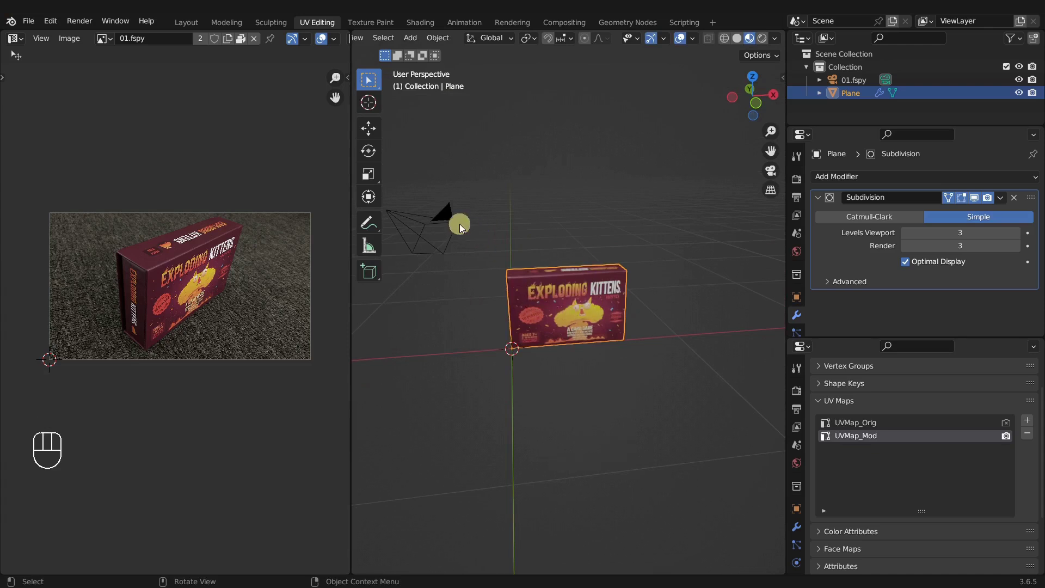
left_click_drag(452, 220, 441, 217)
left_click(443, 220)
left_click(583, 285)
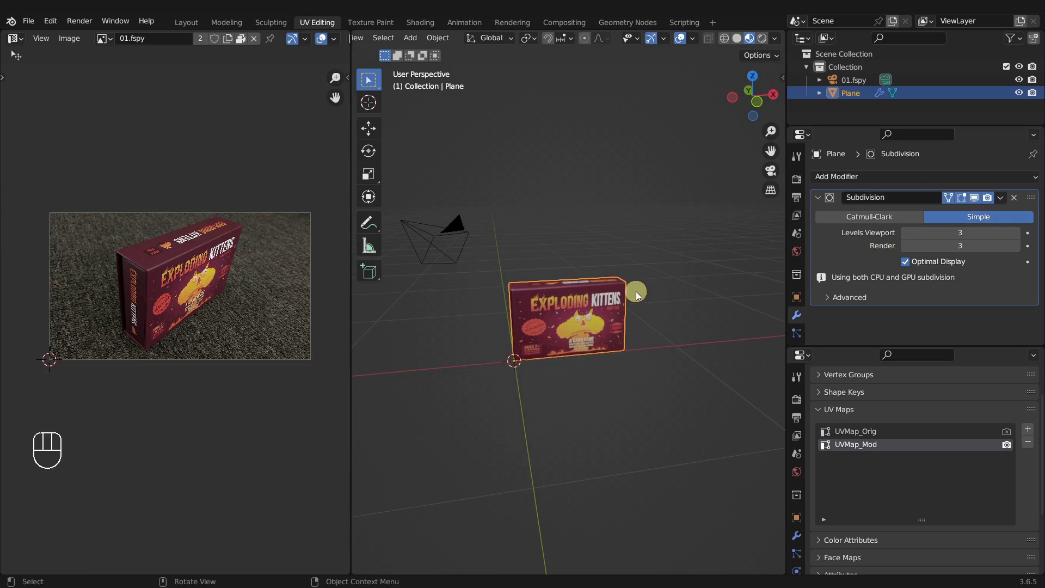
key("Tab")
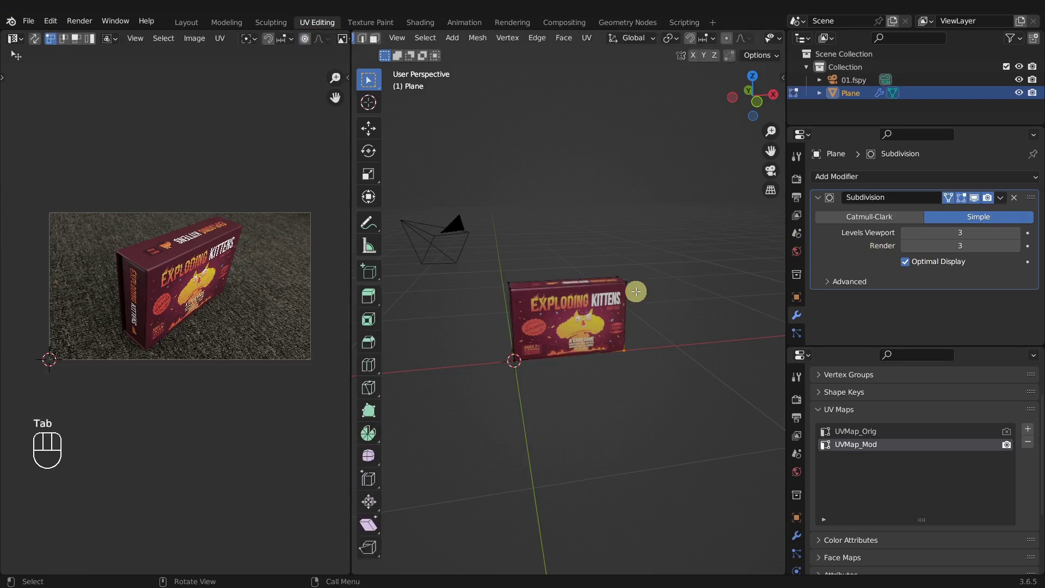
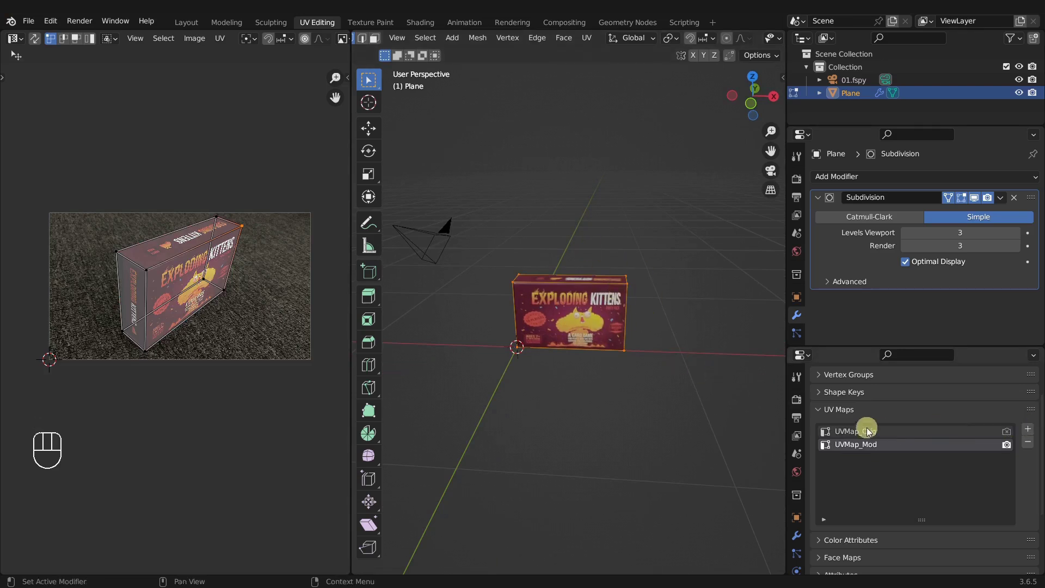
Add a third UV map named UVMap_View and set it as the render map
left_click(860, 436)
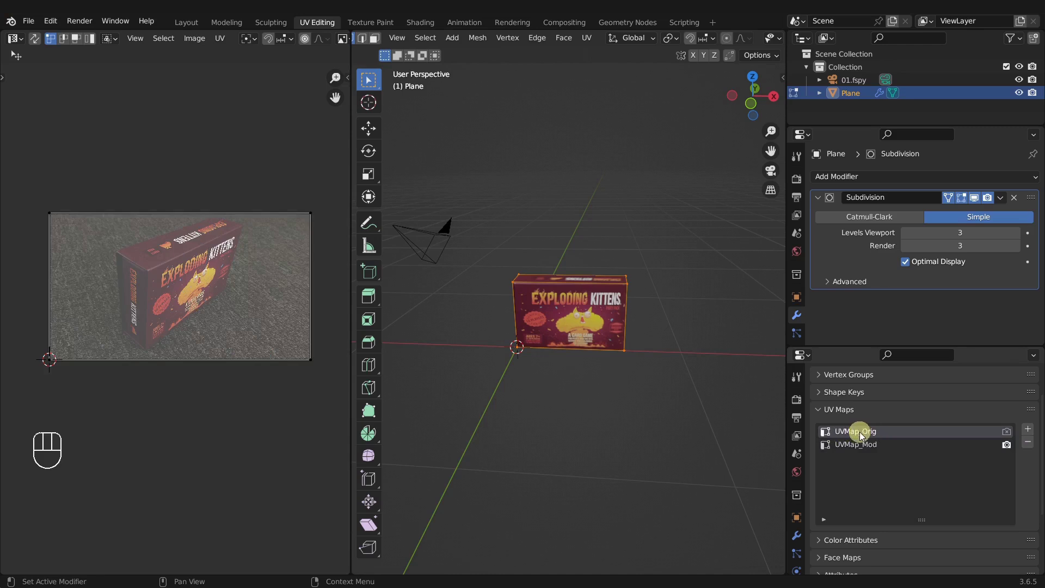
left_click(1034, 431)
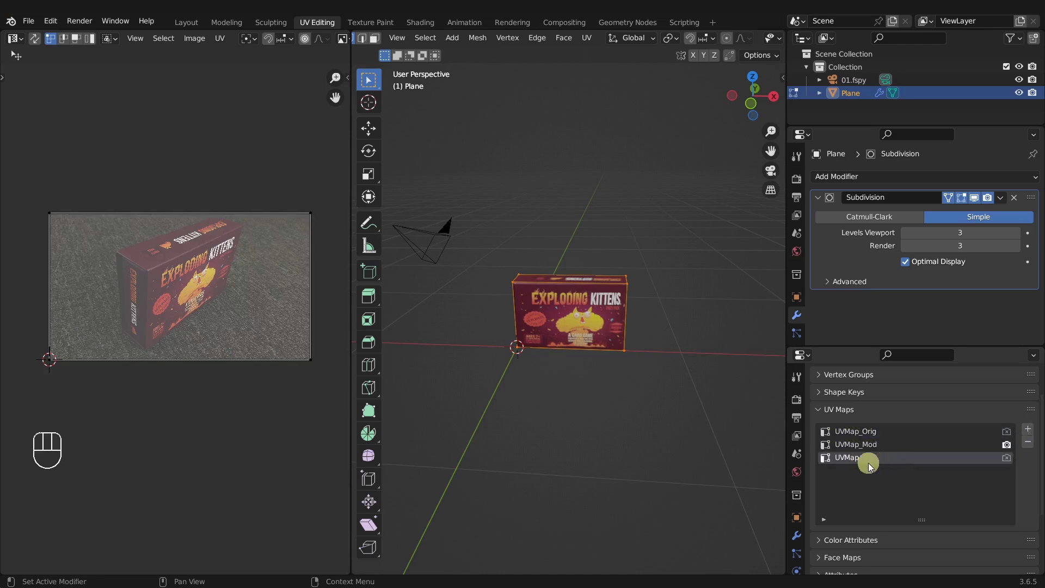
left_click_drag(865, 462, 867, 462)
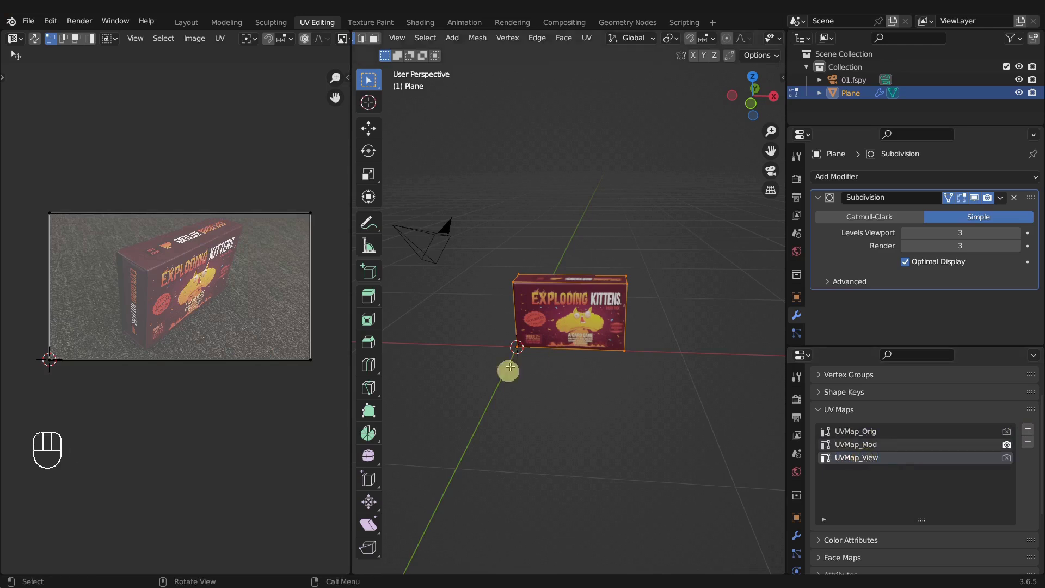
left_click(884, 464)
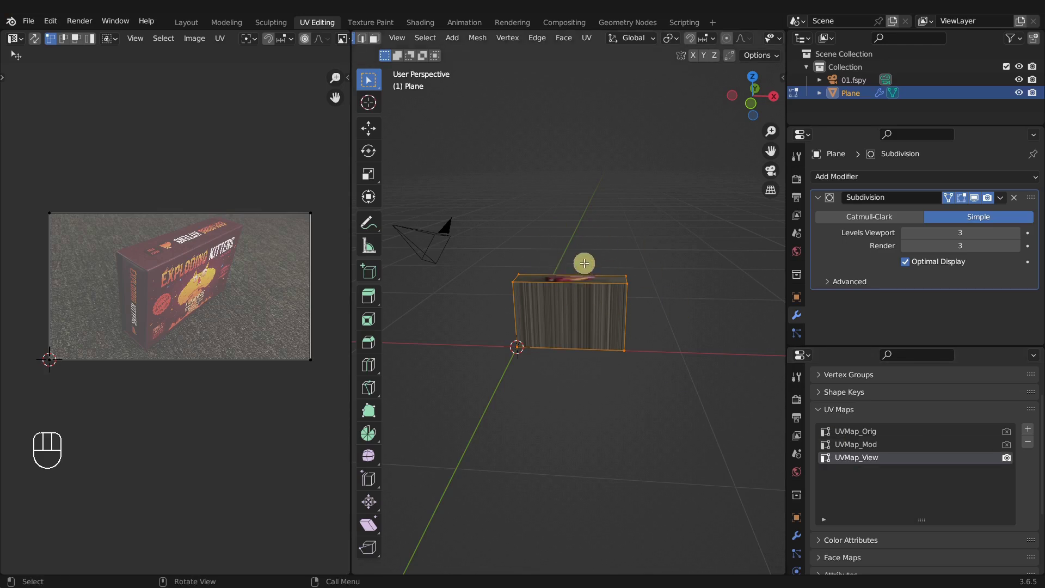
Project the box's UVs from the current view into UVMap_View, then look through the scene camera
key("u")
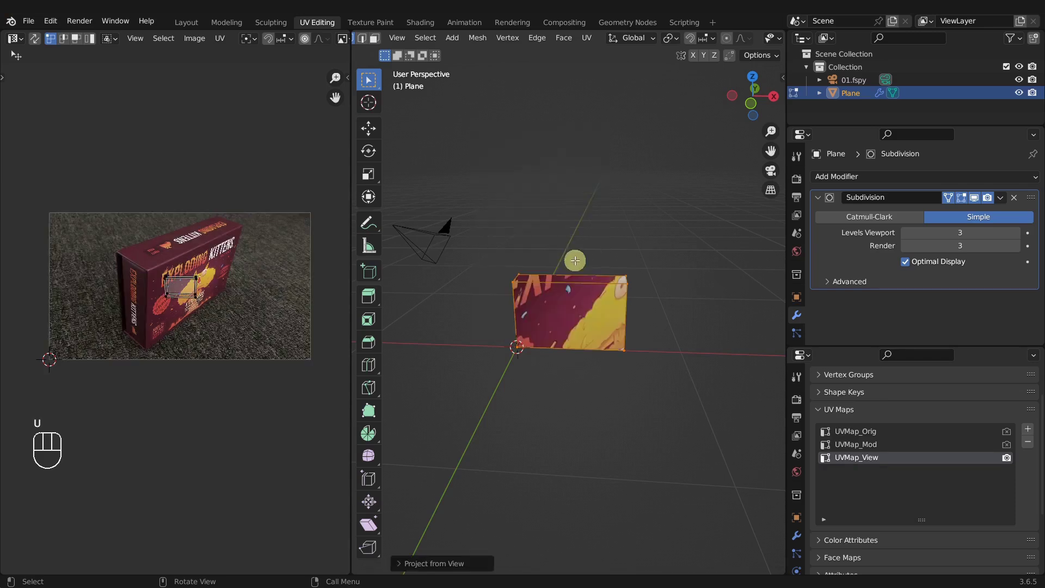
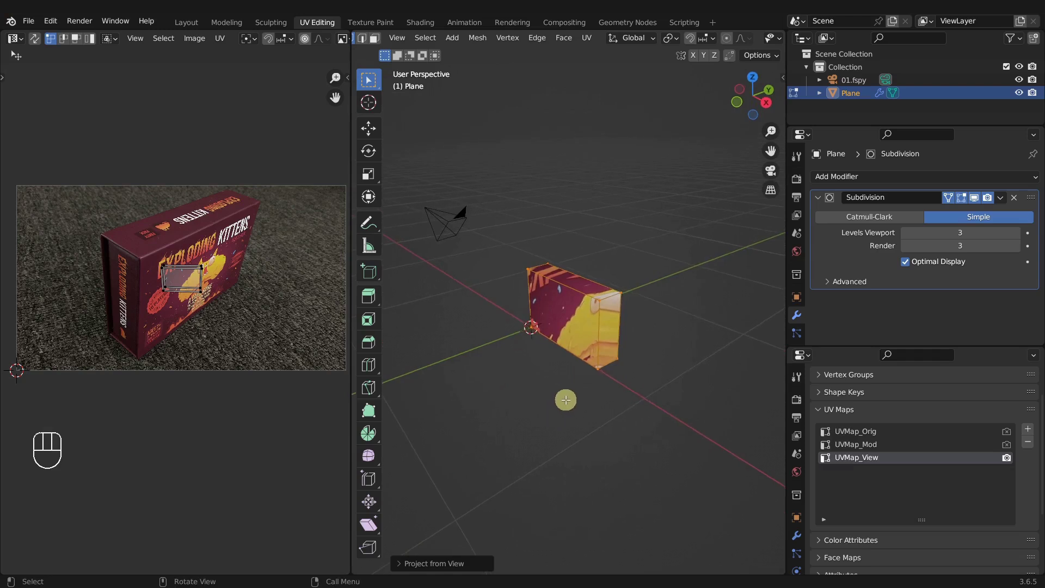
key("u")
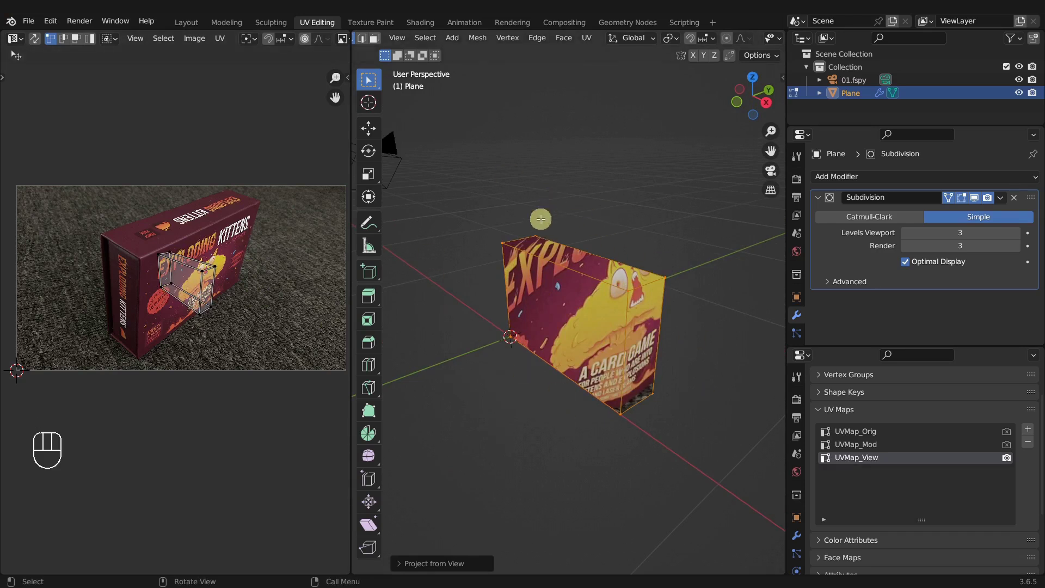
key("KP_0")
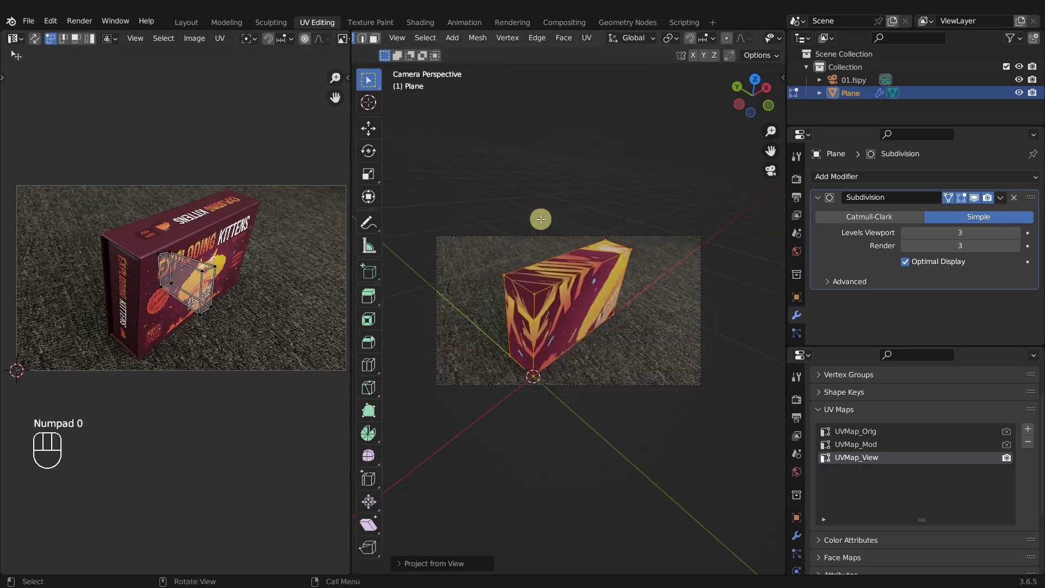
Re-project UVMap_View from the camera view and select all faces to compare it
key("u")
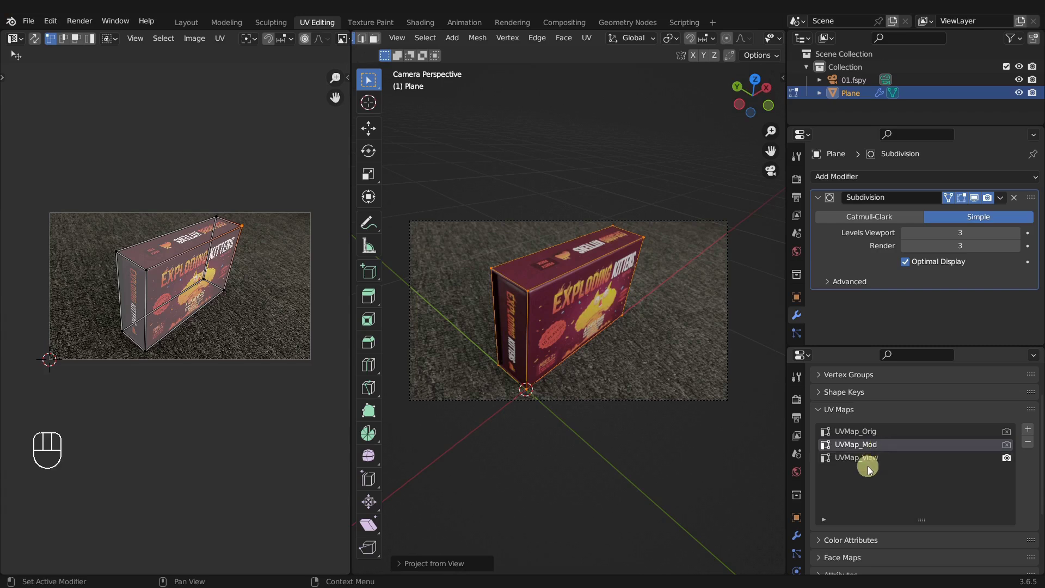
left_click(875, 463)
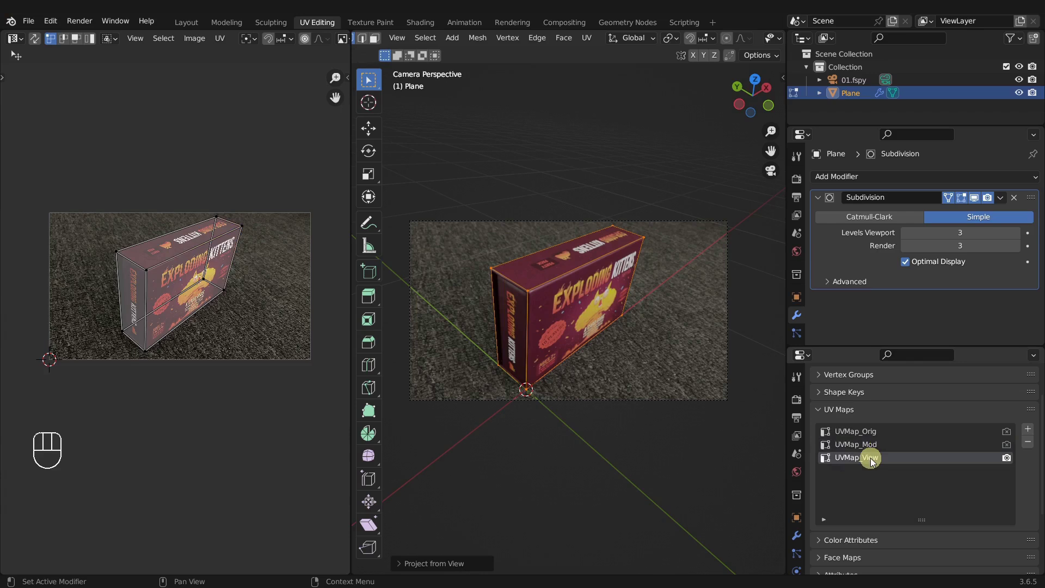
left_click(876, 448)
key("a")
key("a")
Toggle between UVMap_View and UVMap_Mod and set which map the render uses
left_click(882, 463)
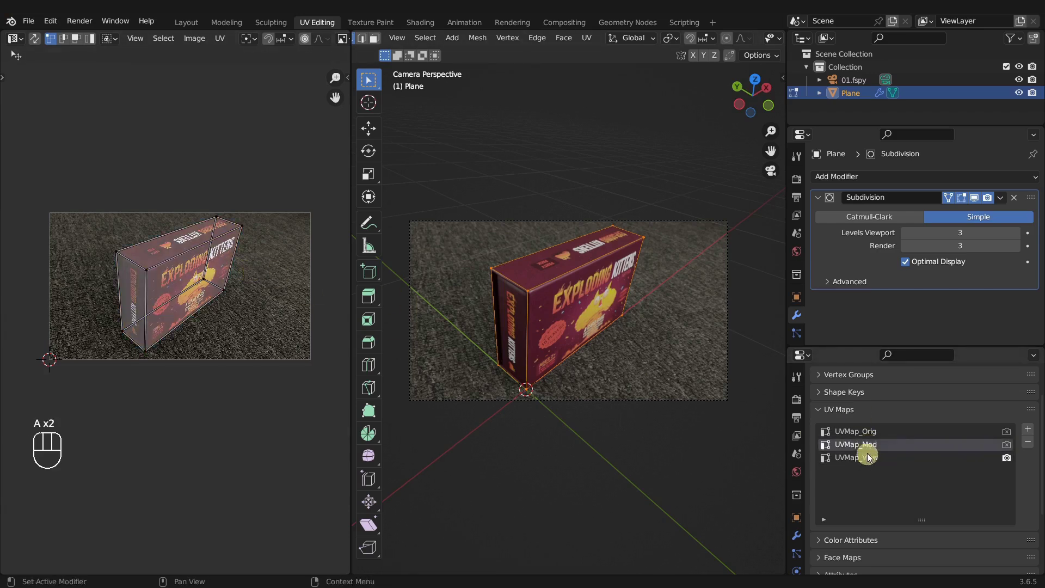
left_click(871, 463)
left_click(869, 448)
left_click(868, 458)
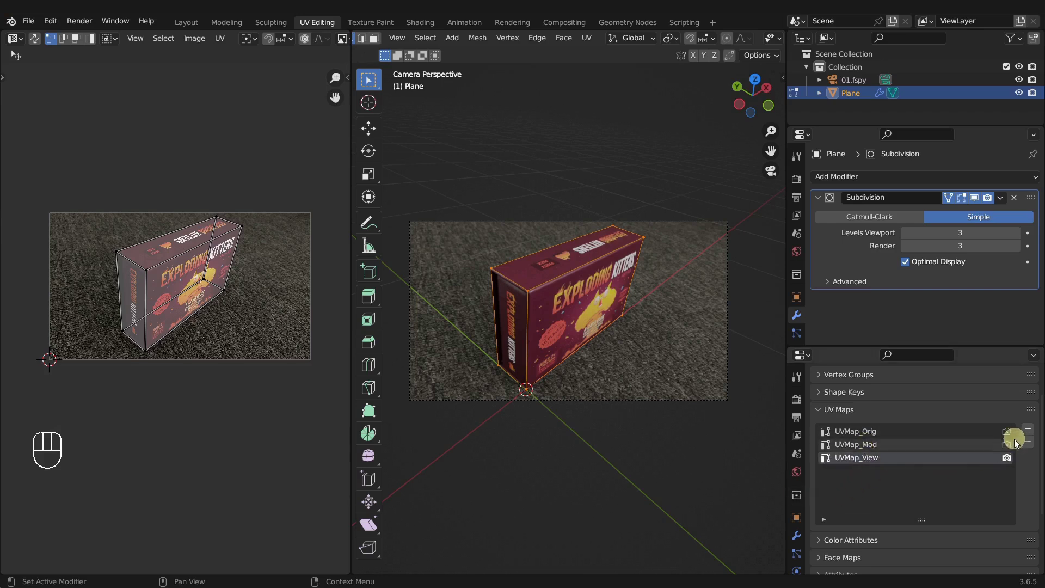
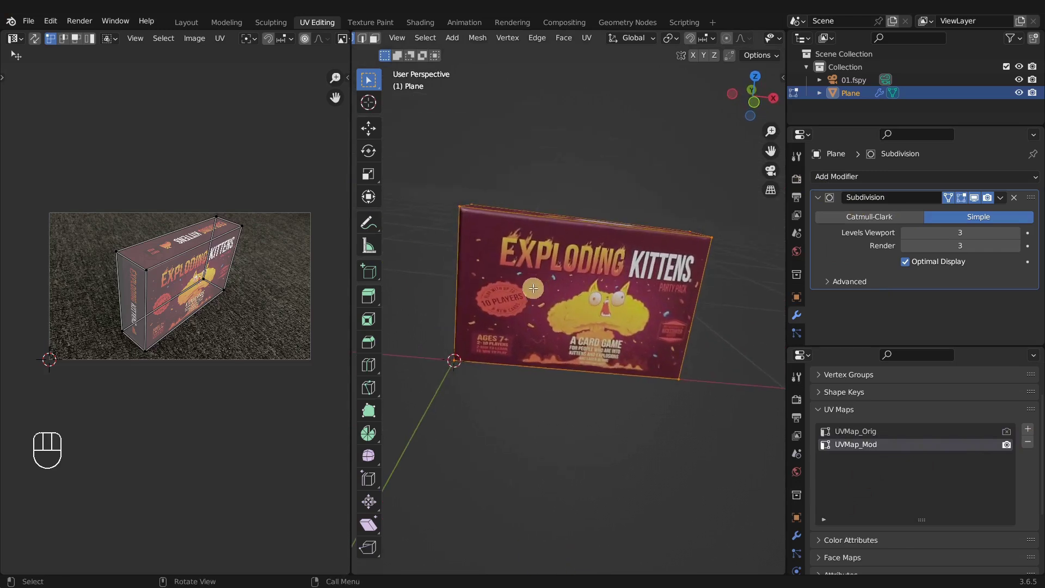
Return to Object Mode and toggle the Subdivision modifier's edit-mode display while orbiting the box
key("KP_1")
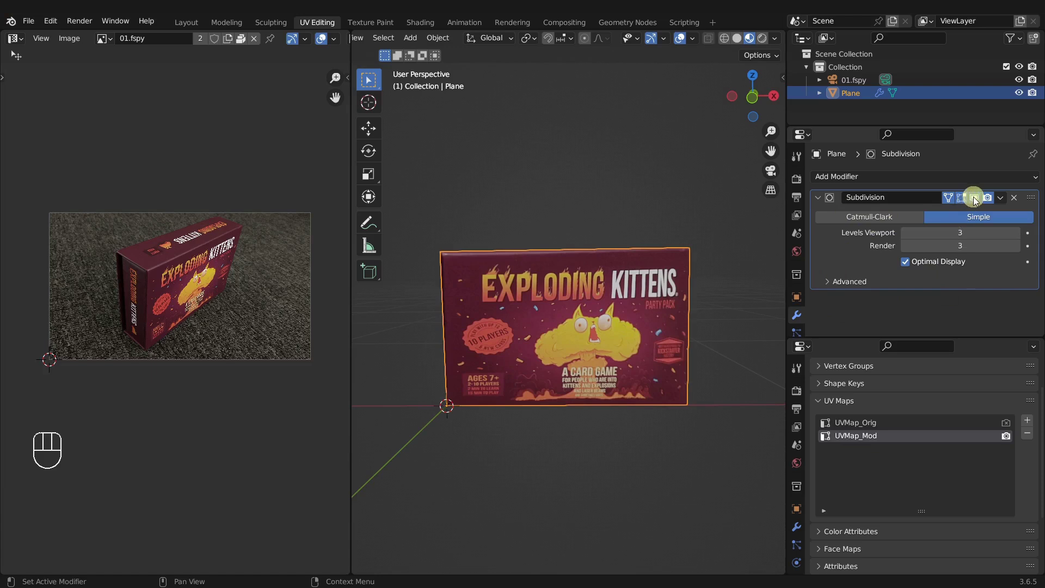
left_click(978, 201)
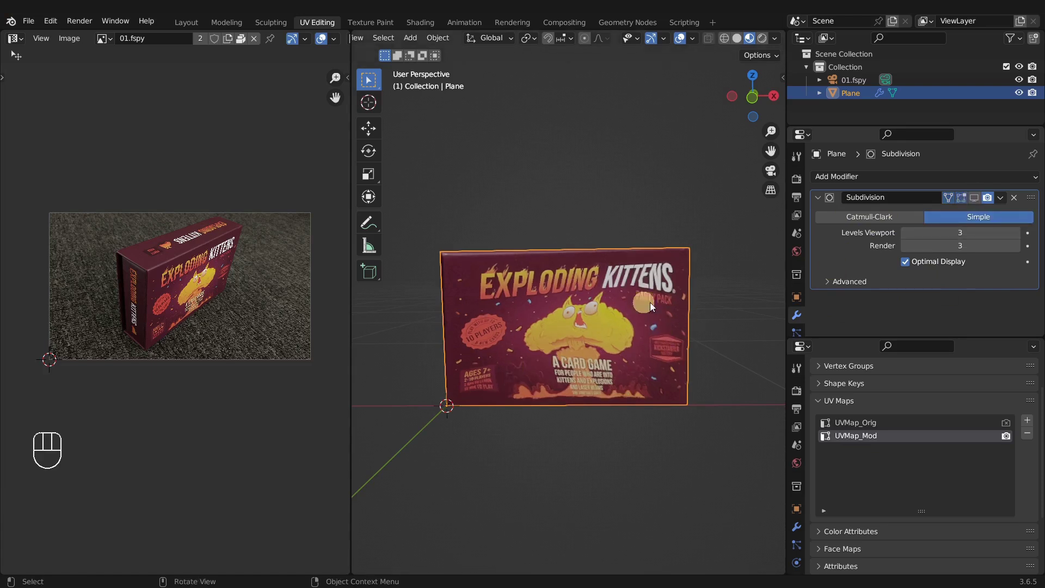
left_click_drag(630, 307, 662, 325)
middle_click(653, 328)
left_click(604, 323)
Flip in and out of Edit Mode, adjust the modifier display, and face the box front
key("Tab")
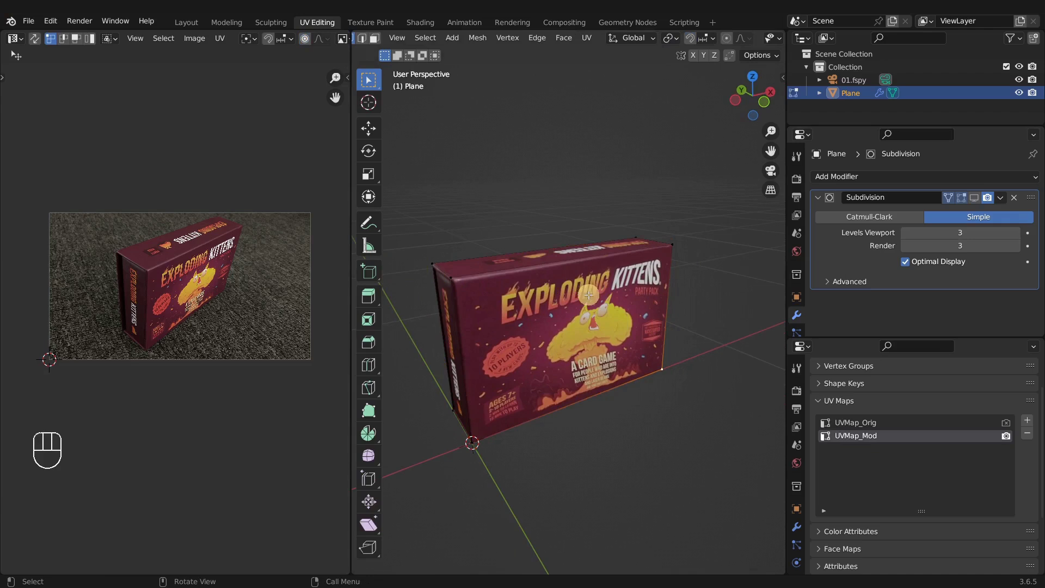
key("Tab")
left_click(980, 204)
left_click_drag(619, 334, 504, 285)
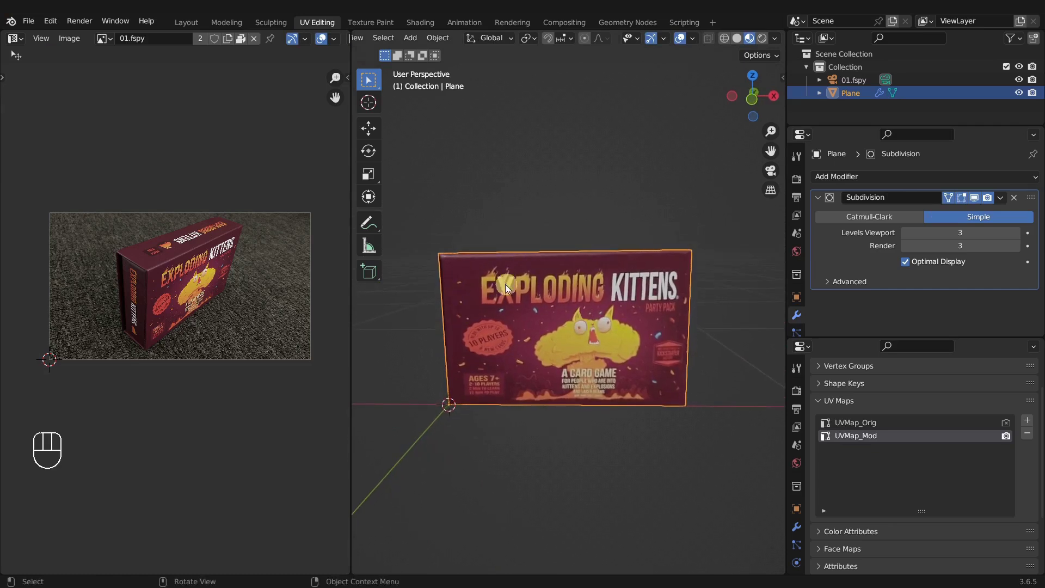
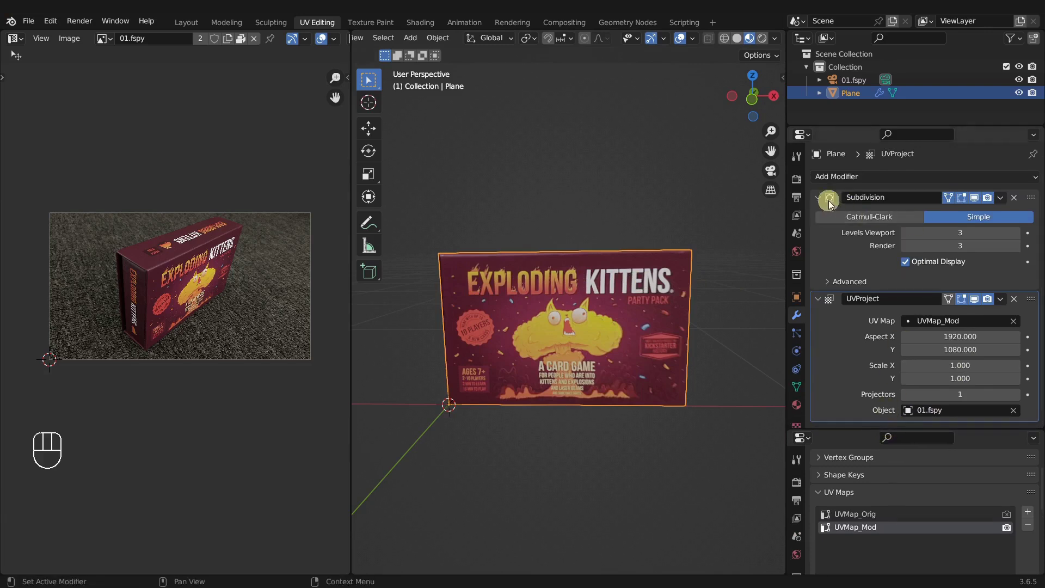
Reorder the UVProject modifier above the Subdivision, then move it back below
left_click(1037, 203)
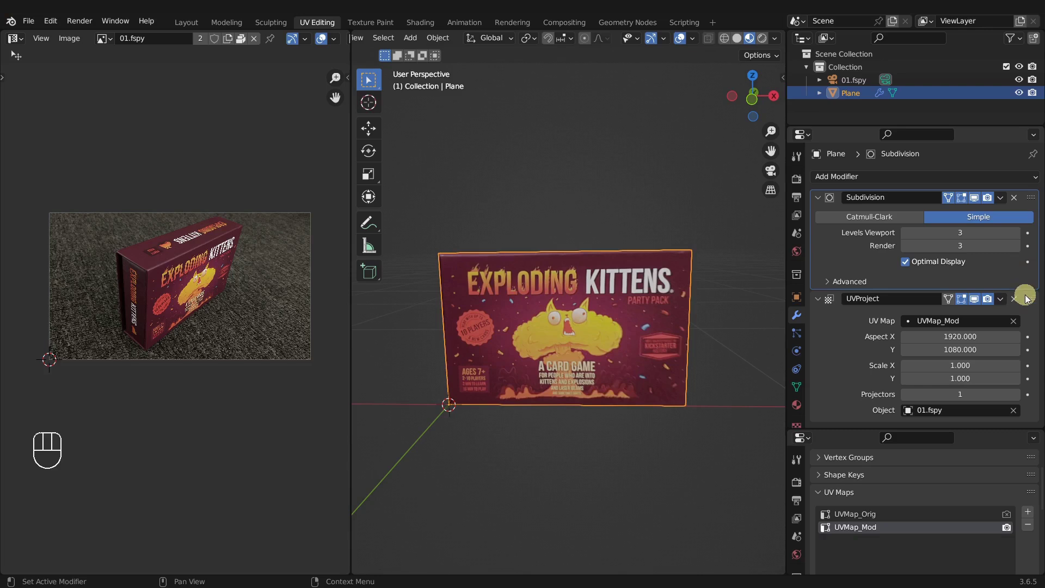
left_click(1030, 316)
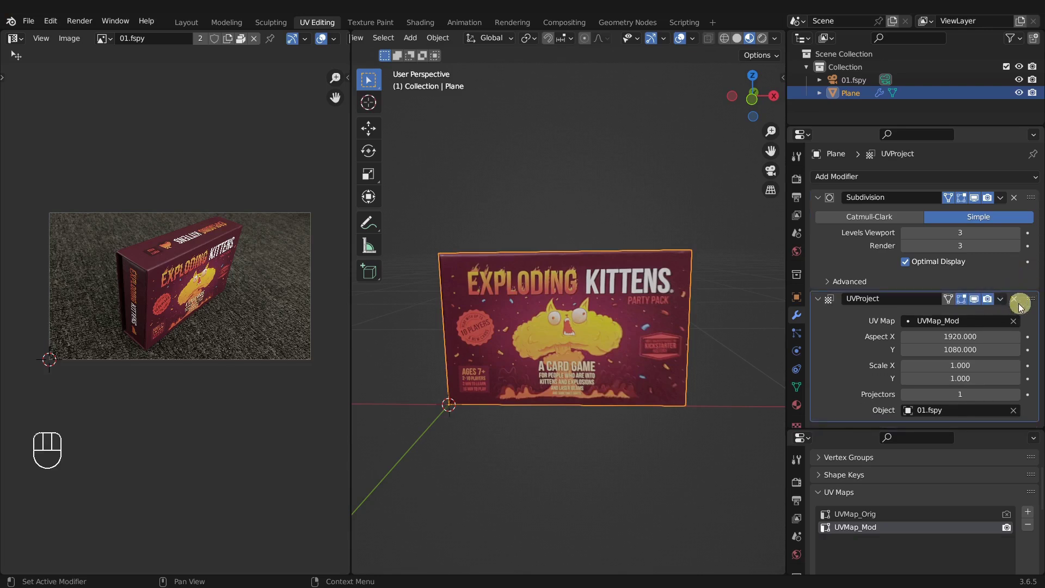
left_click_drag(1035, 303, 1040, 192)
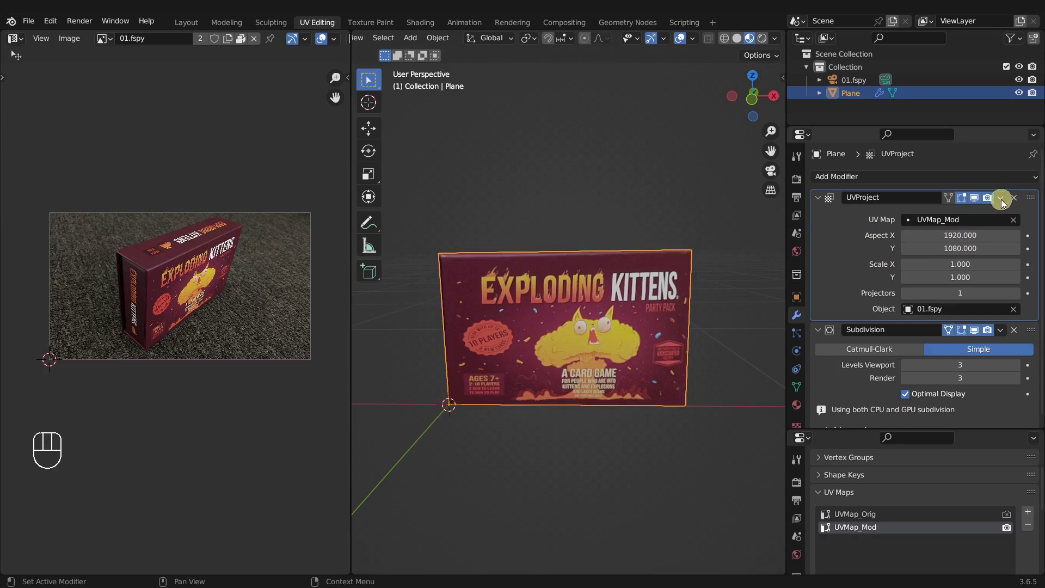
left_click_drag(1037, 226, 1017, 327)
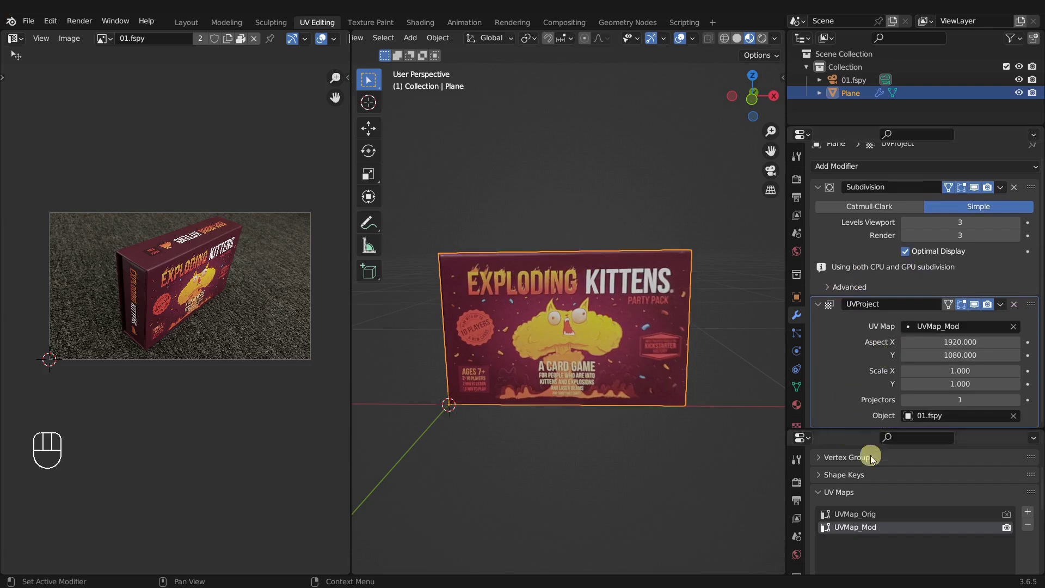
Apply the UVProject and Subdivision modifiers permanently to the mesh
left_click_drag(1004, 309, 960, 322)
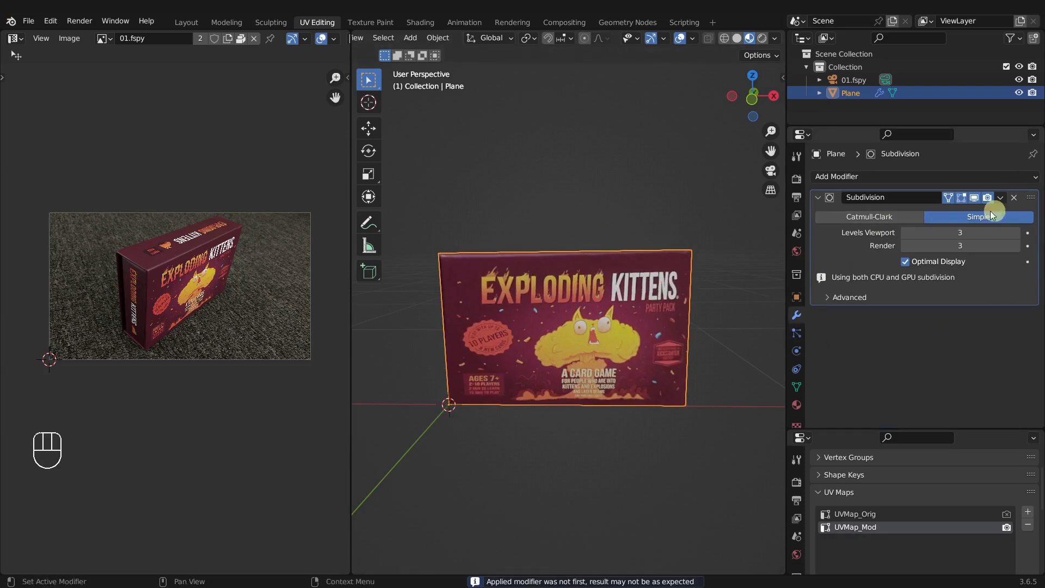
left_click_drag(1003, 202, 988, 216)
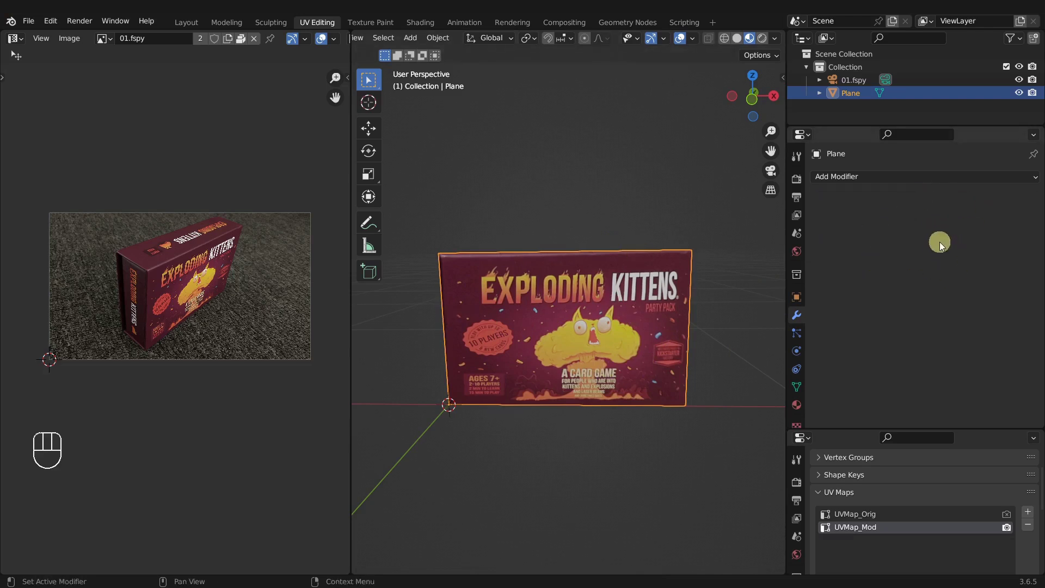
key("ctrl+z")
key("ctrl+z")
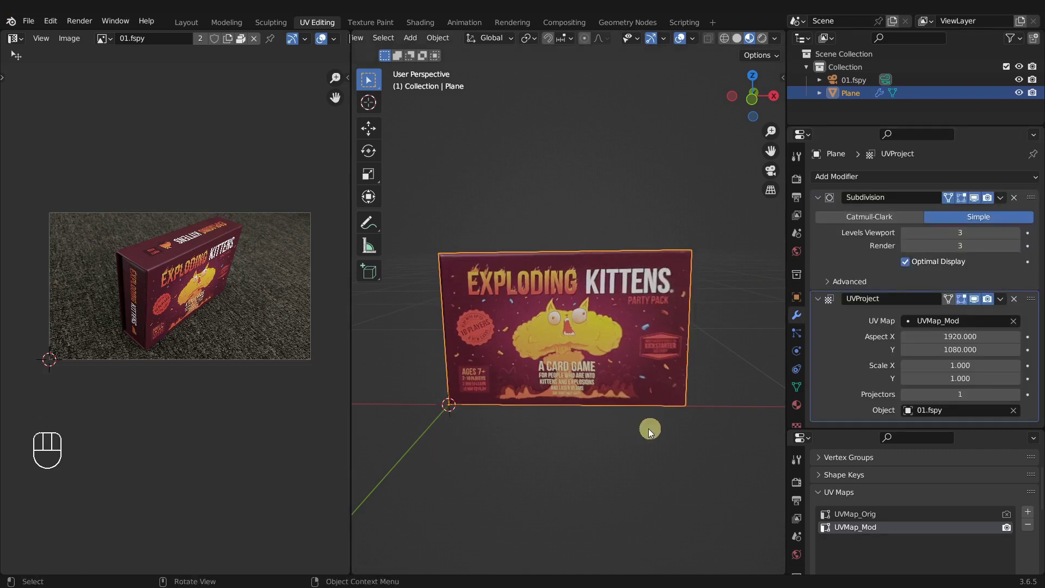
left_click_drag(1005, 201, 985, 193)
left_click_drag(1006, 205, 987, 215)
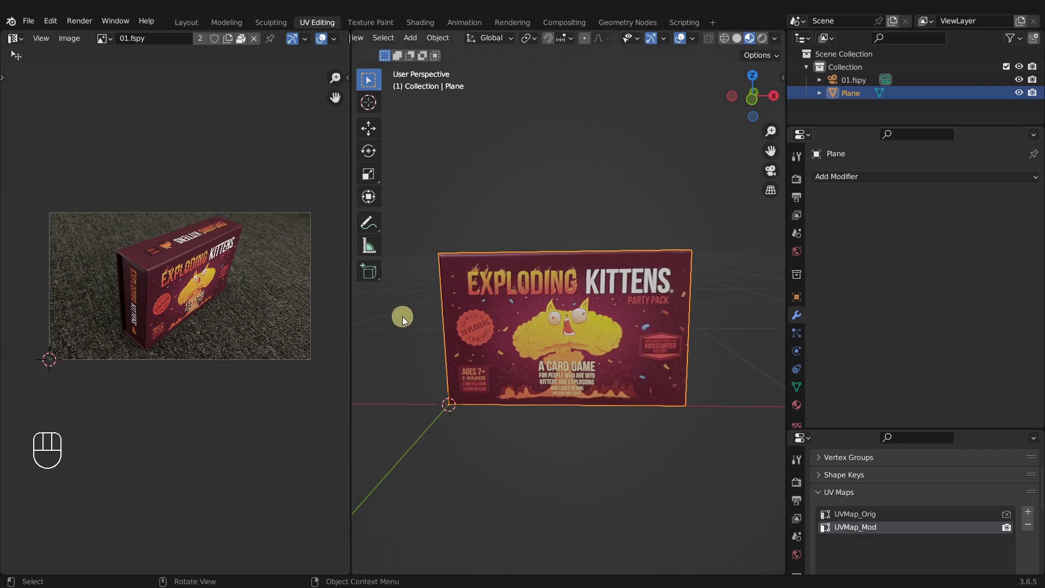
left_click_drag(544, 290, 602, 287)
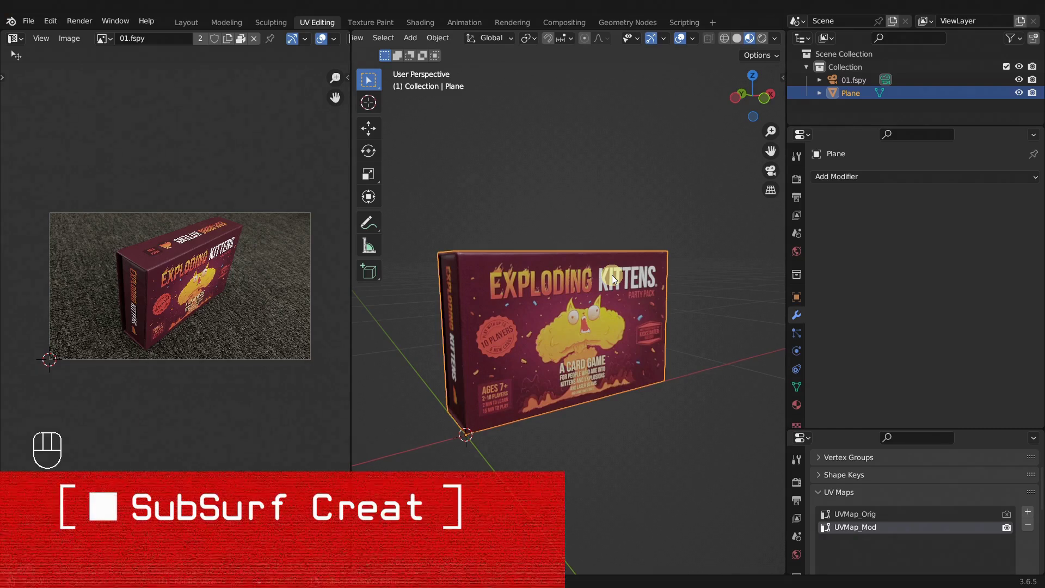
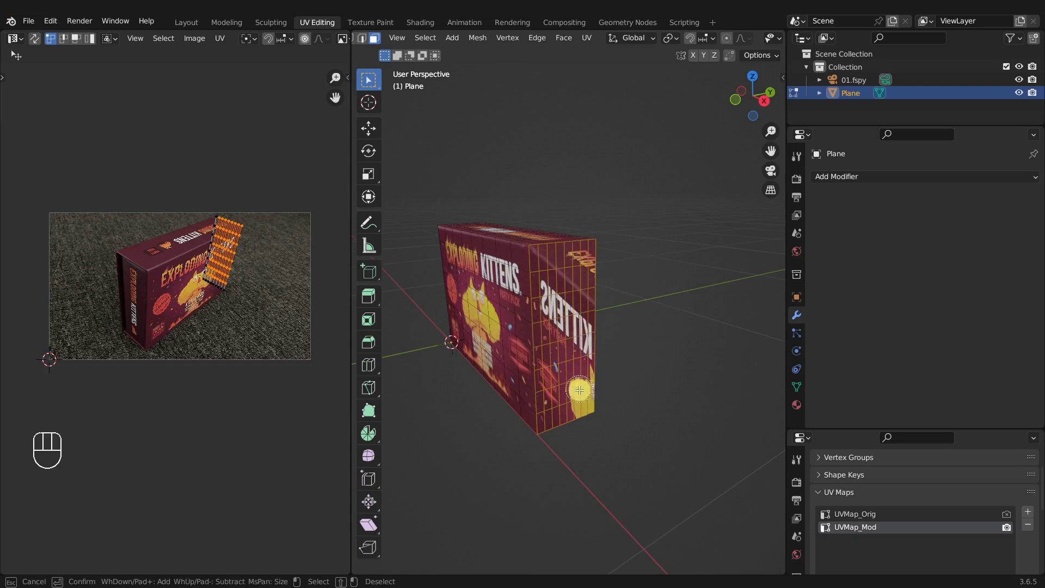
Undo repeatedly until the unapplied Subdivision and UVProject modifier stack is restored
key("g")
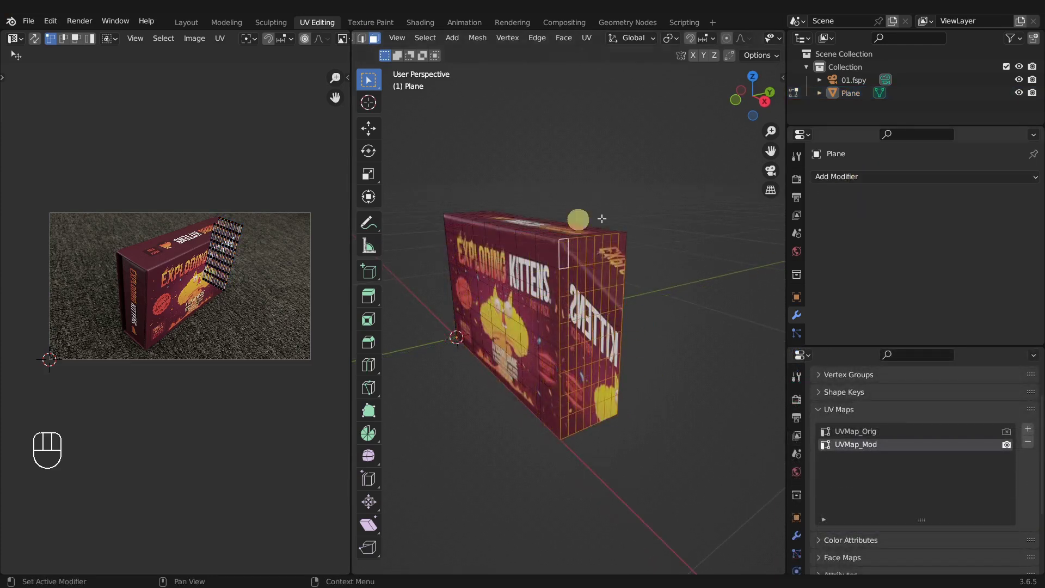
key("ctrl+z")
key("ctrl+z")
key("ctrl+z")
key("ctrl+z")
key("ctrl+z")
key("ctrl+z")
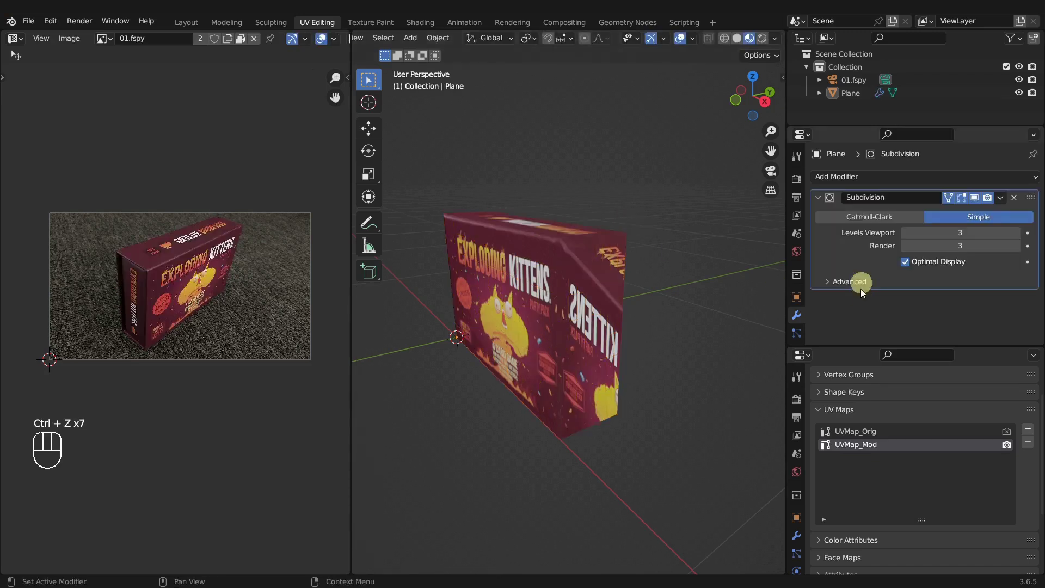
Adjust settings in the restored Subdivision and UVProject modifier panels
left_click(863, 181)
double_click(931, 344)
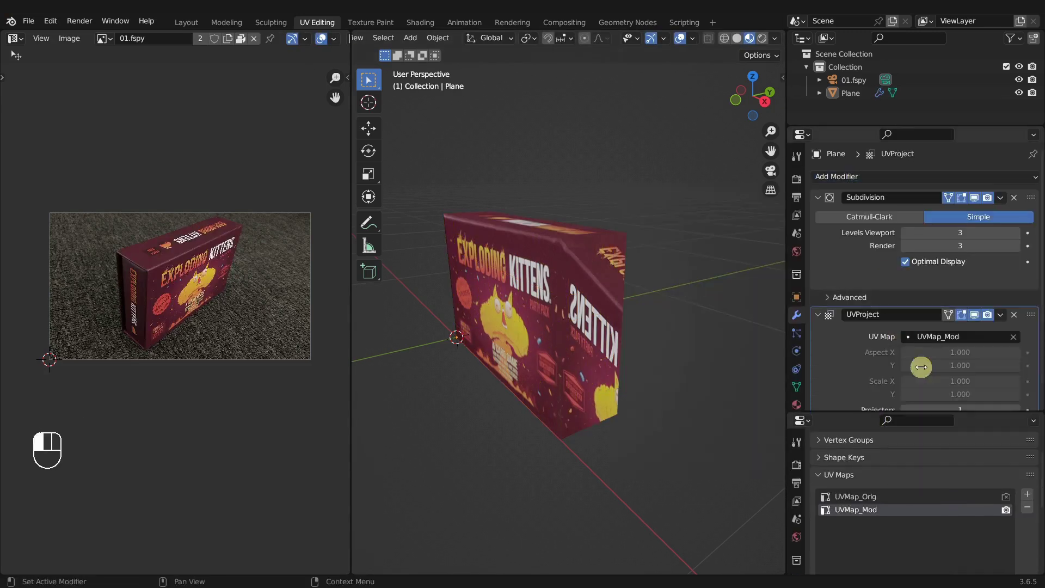
left_click(951, 319)
left_click_drag(937, 332, 940, 406)
left_click(937, 403)
View through the photo-matched camera, add a new UV map 'UVMap', and disable UVProject in the viewport
middle_click(580, 303)
middle_click(630, 333)
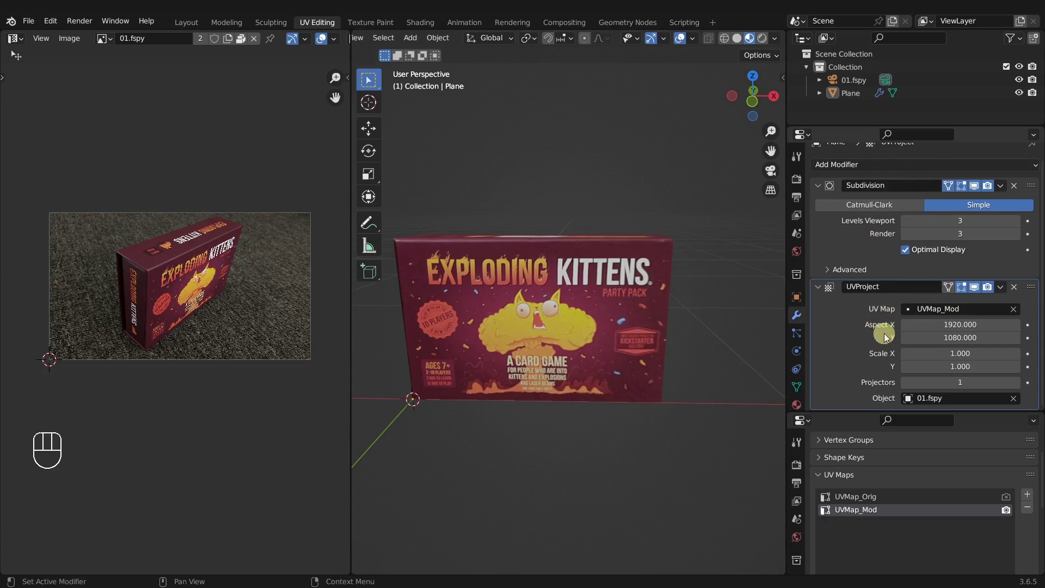
middle_click(632, 361)
middle_click(628, 385)
middle_click(670, 382)
key("KP_0")
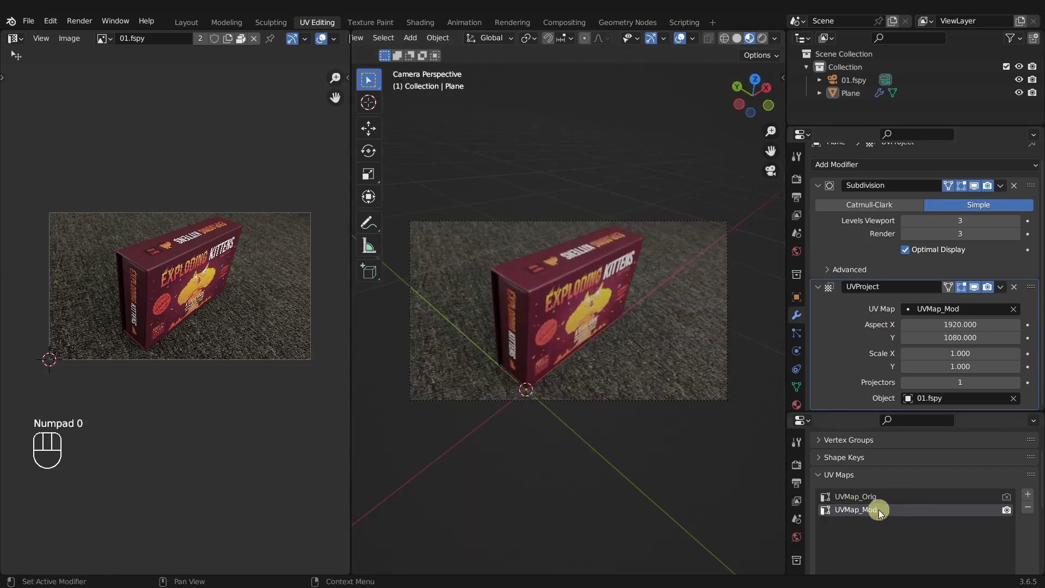
left_click(880, 499)
left_click(1032, 497)
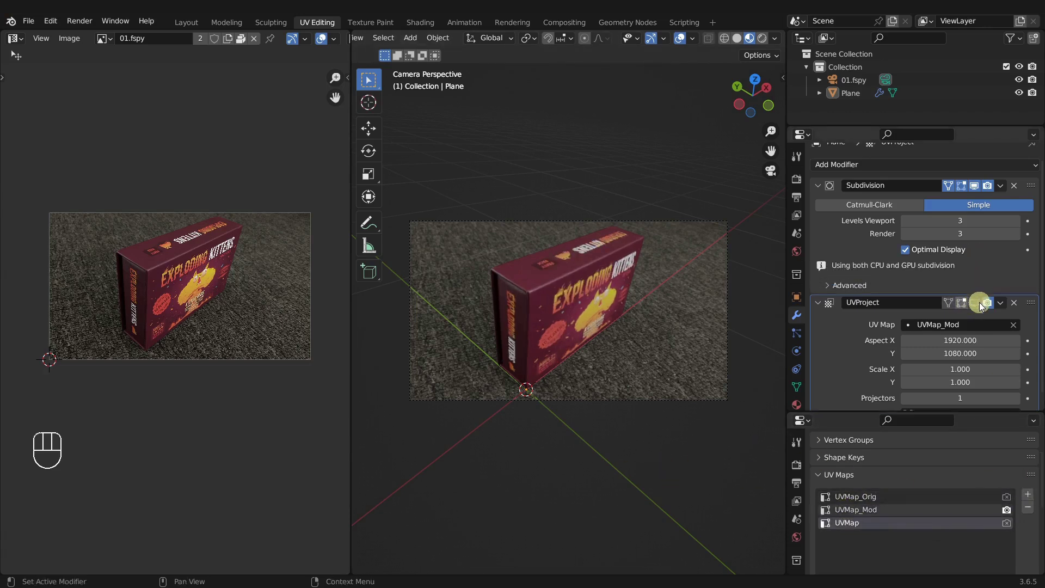
Select all faces in Edit Mode and fill UVMap with Project from View from the camera
key("Tab")
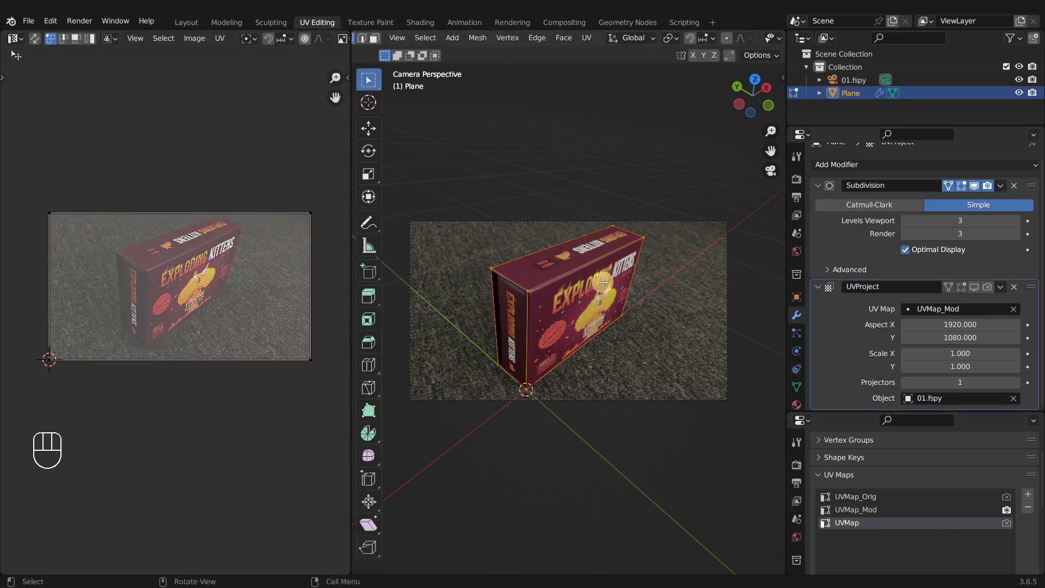
key("a")
key("u")
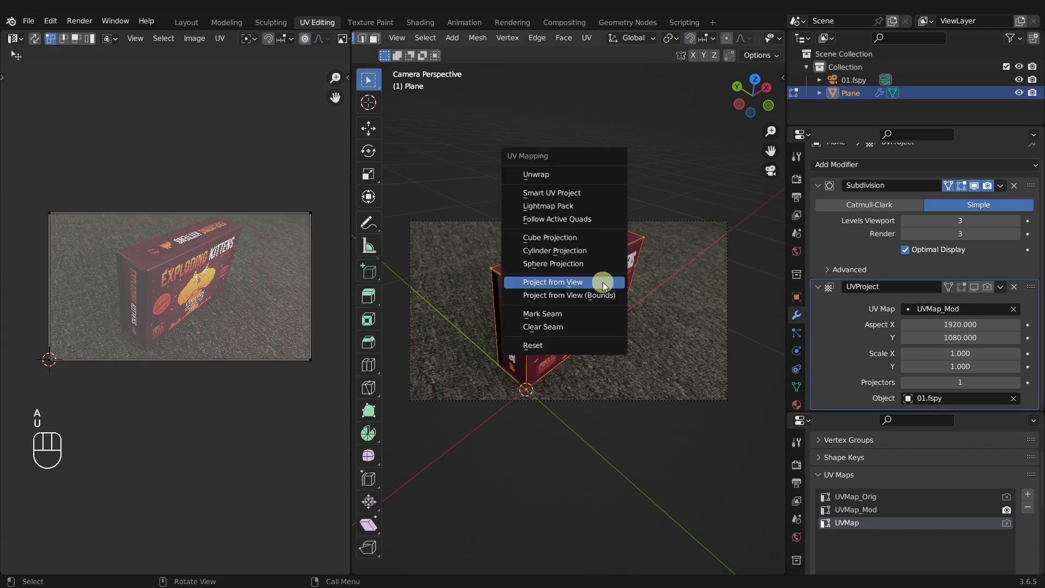
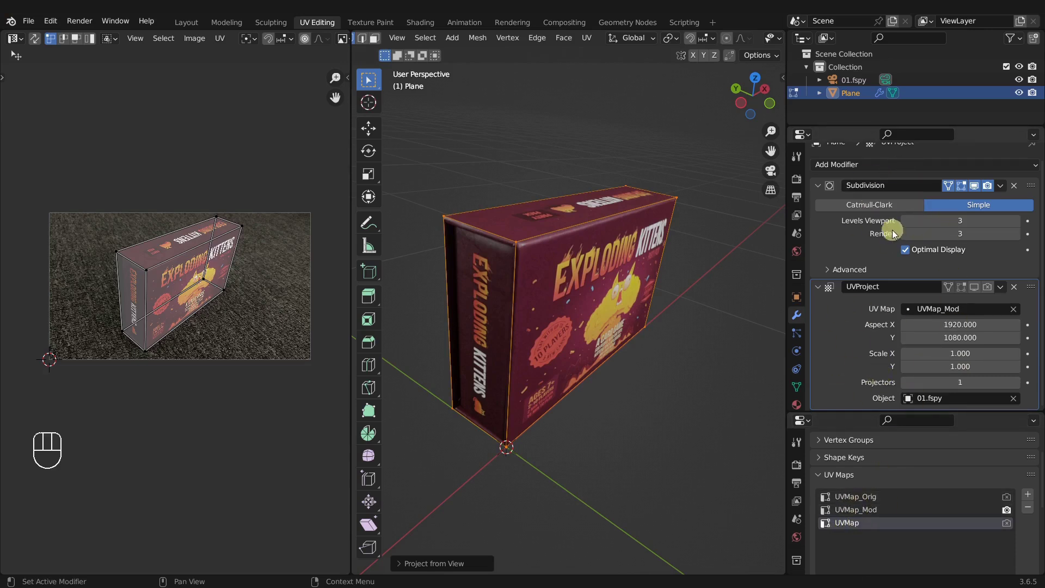
left_click(851, 530)
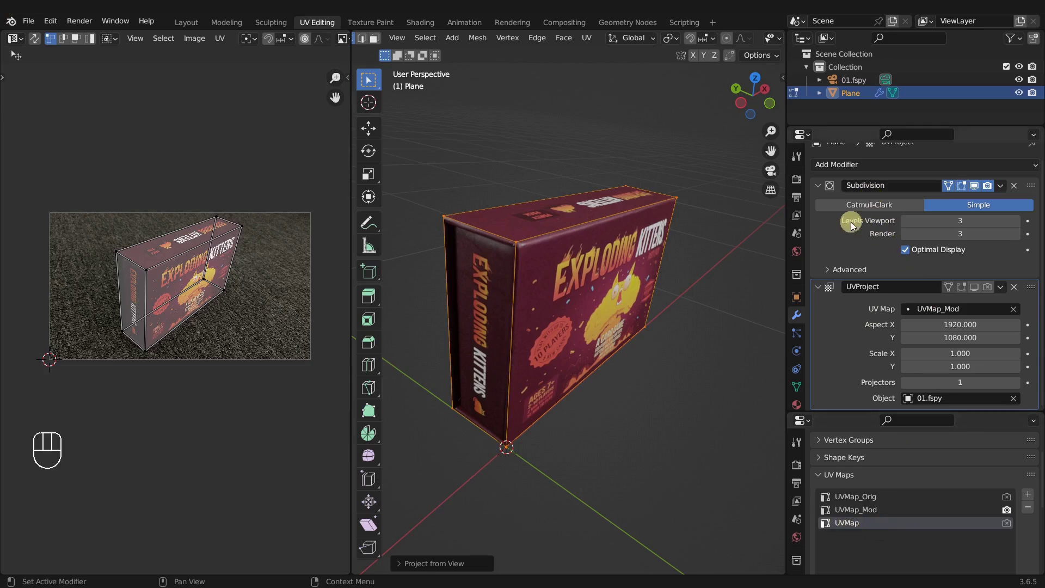
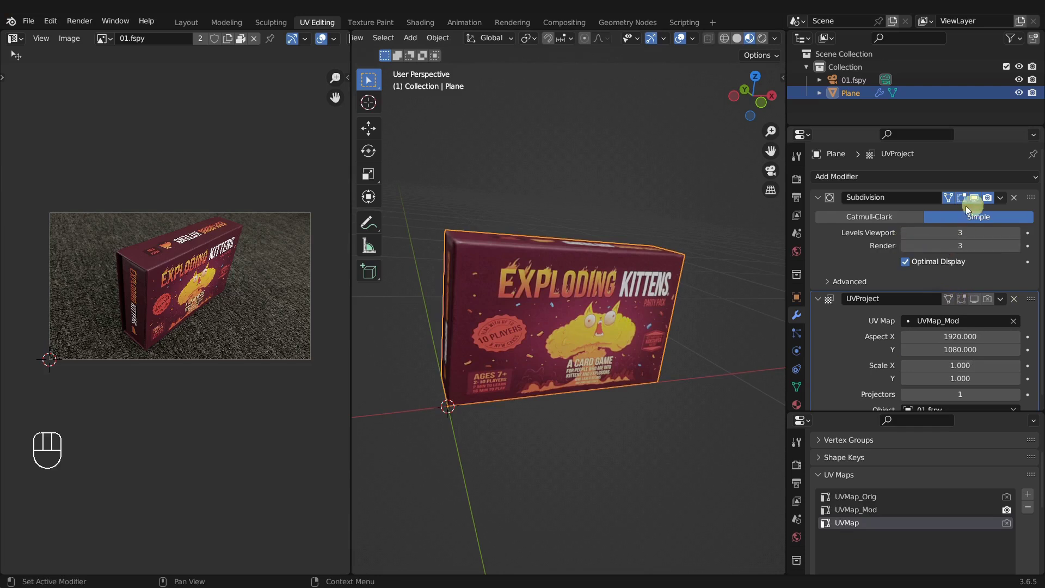
Collapse the Subdivision and UVProject modifier panels and select the UVMap layer
left_click(823, 202)
left_click_drag(823, 217, 857, 190)
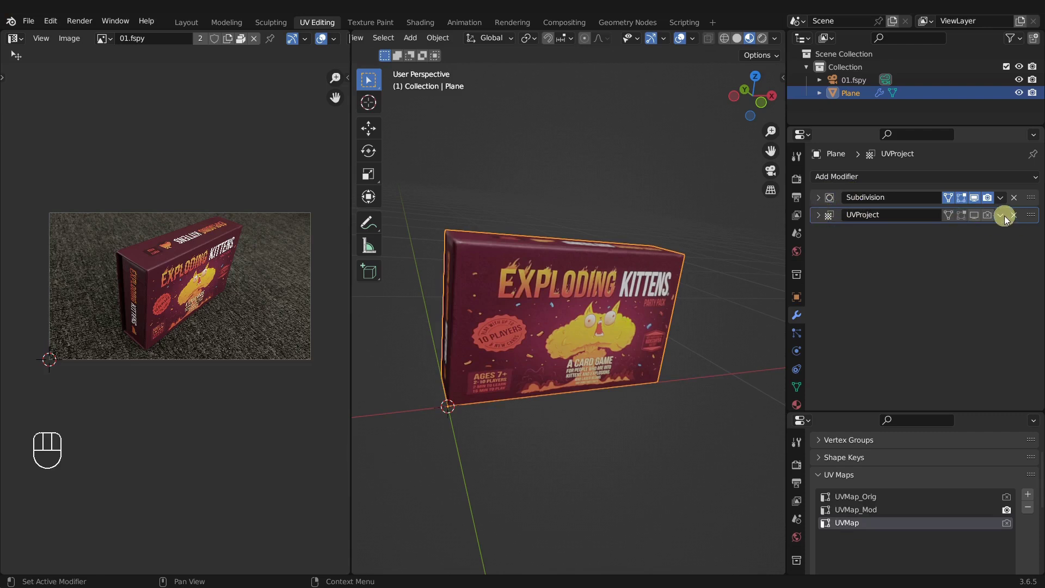
left_click_drag(1007, 219, 996, 191)
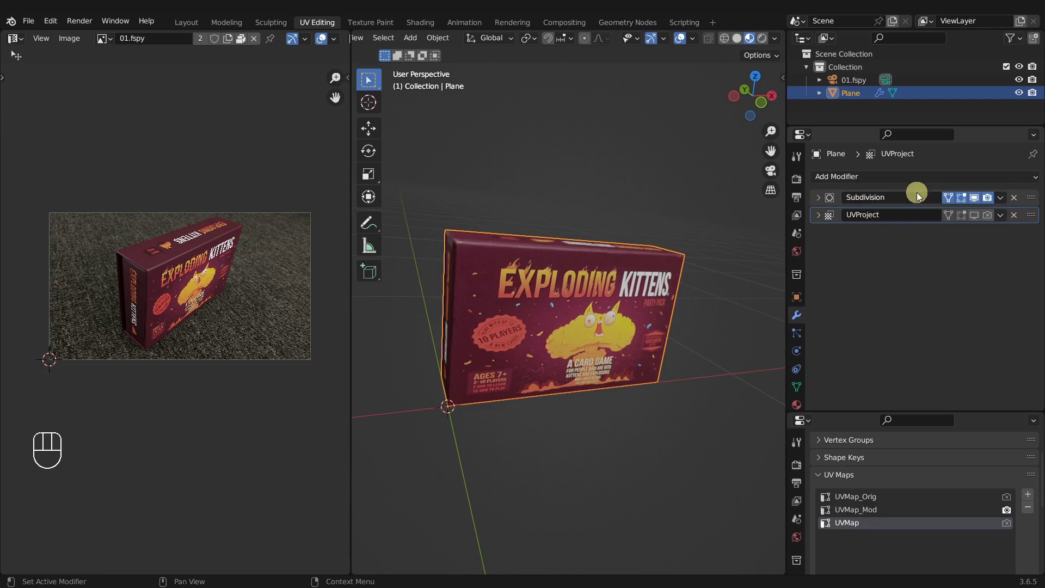
left_click_drag(875, 529, 875, 529)
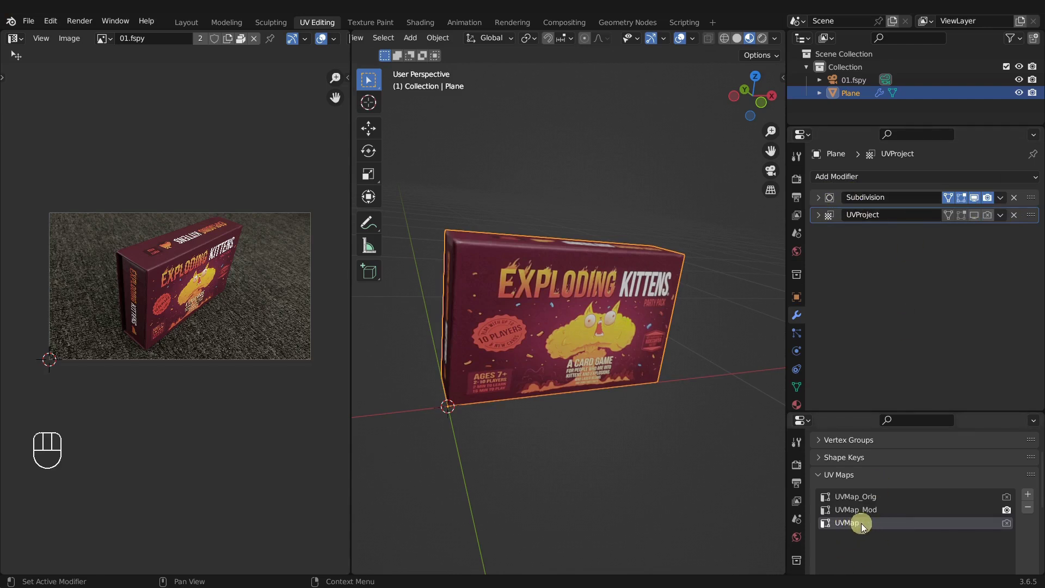
View UVMap's UVs in Edit Mode, then delete UVMap, leaving UVMap_Orig and UVMap_Mod
key("Tab")
key("u")
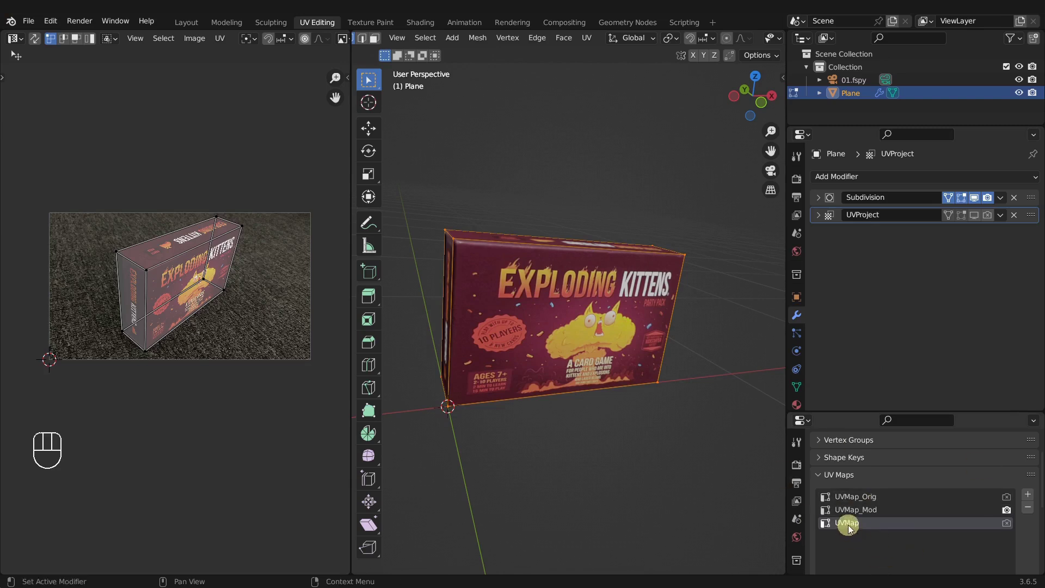
left_click(1034, 511)
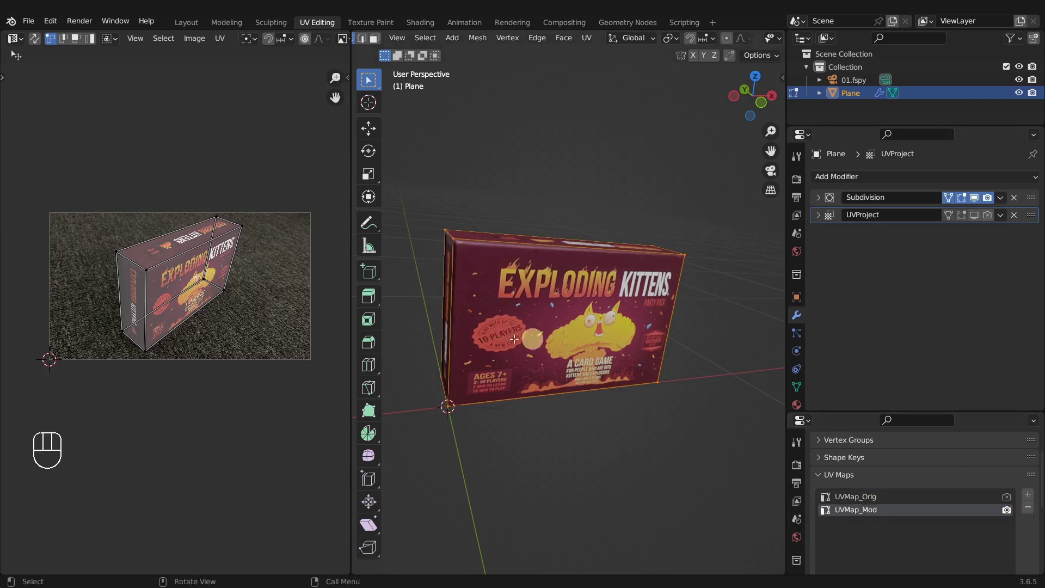
Return to Object Mode and orbit the box to inspect the final UVMap_Mod Exploding Kittens texture
key("Tab")
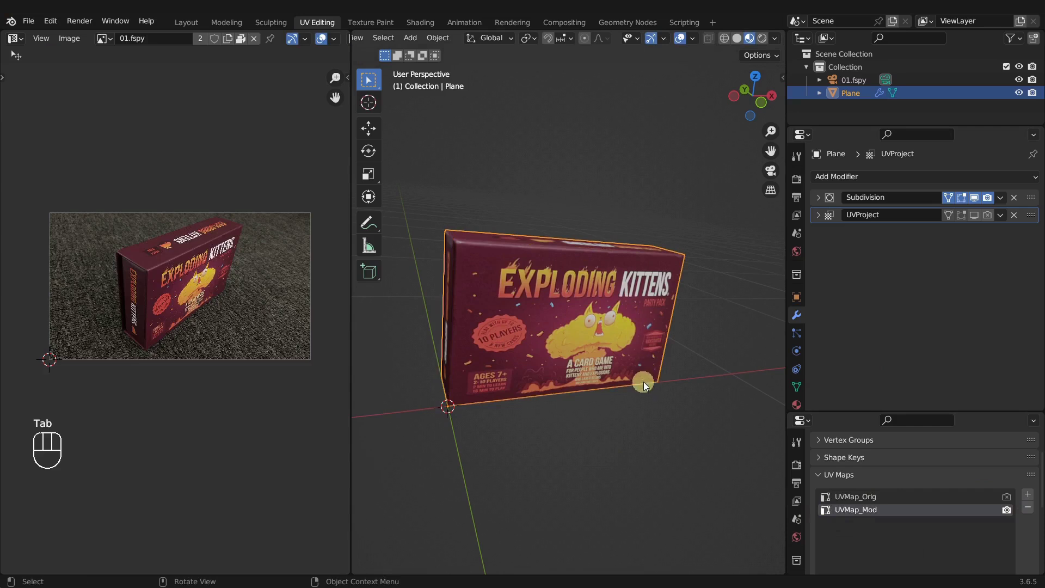
key("KP_3")
key("KP_1")
left_click_drag(611, 364, 613, 390)
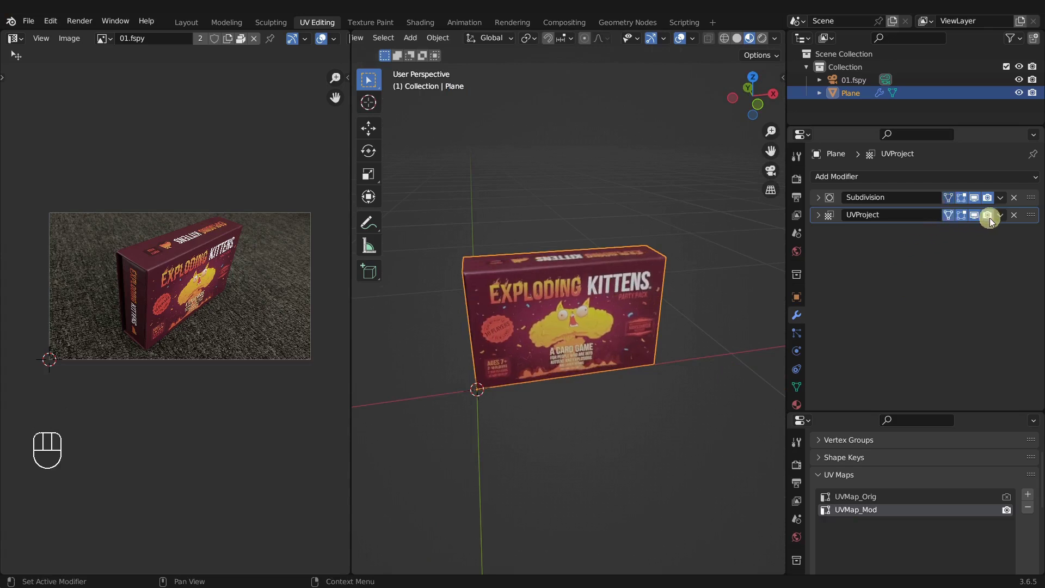
left_click_drag(513, 294, 493, 278)
left_click_drag(630, 320, 594, 324)
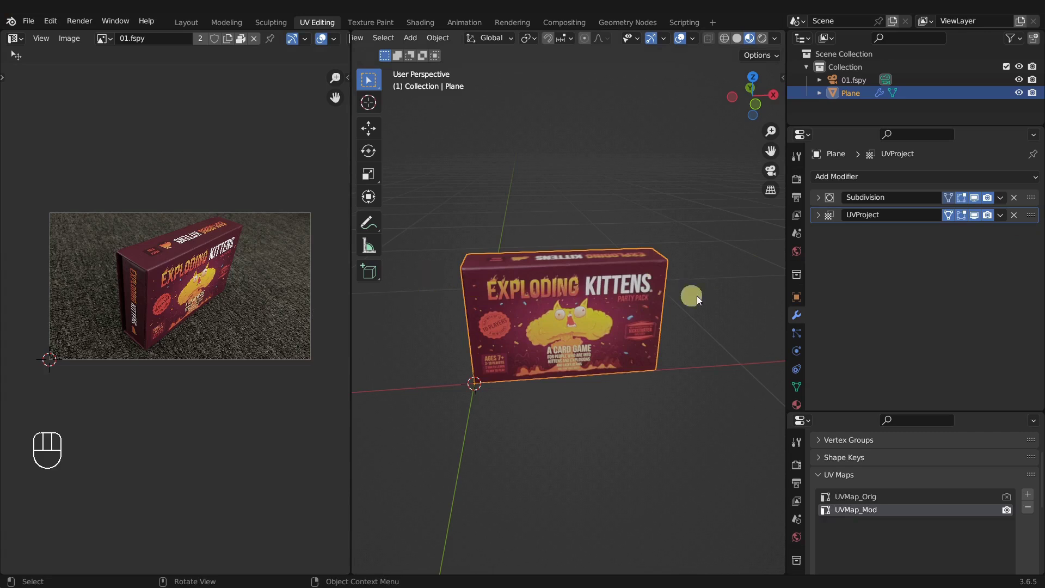
left_click_drag(550, 314, 501, 302)
left_click_drag(607, 336, 649, 349)
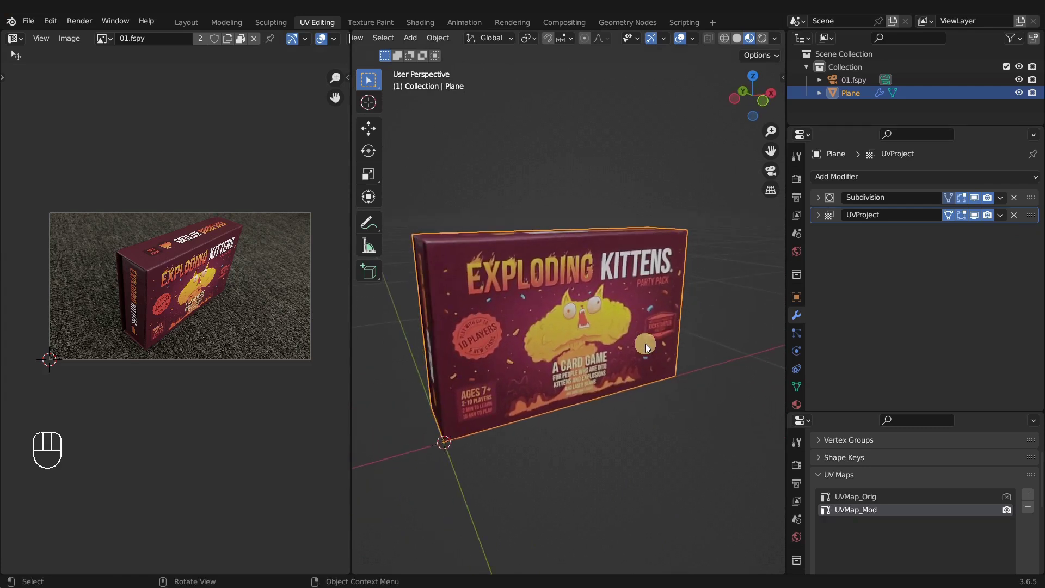